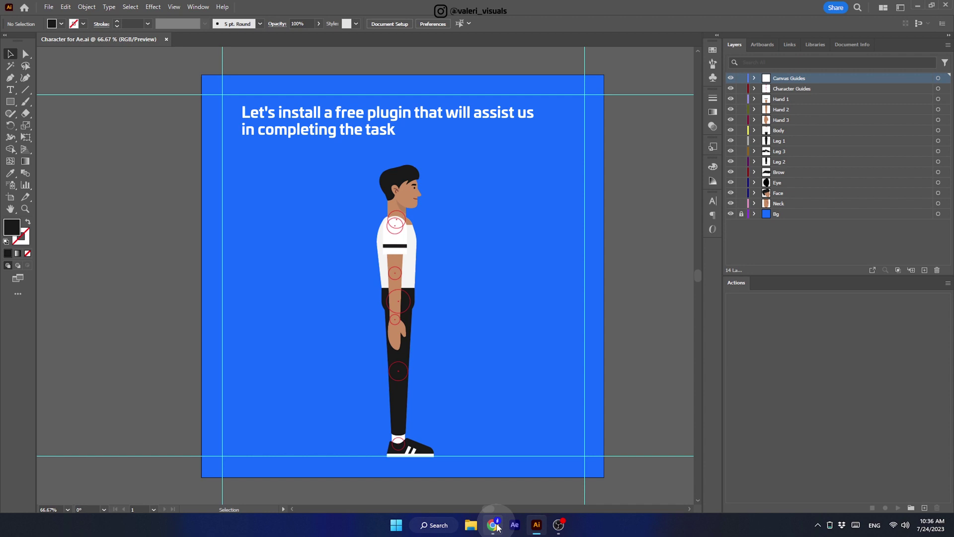
- Download the Duik Ángela 17.1.4 zip from RxLaboratory into the After Effects Plug-Ins folder
click(500, 527)
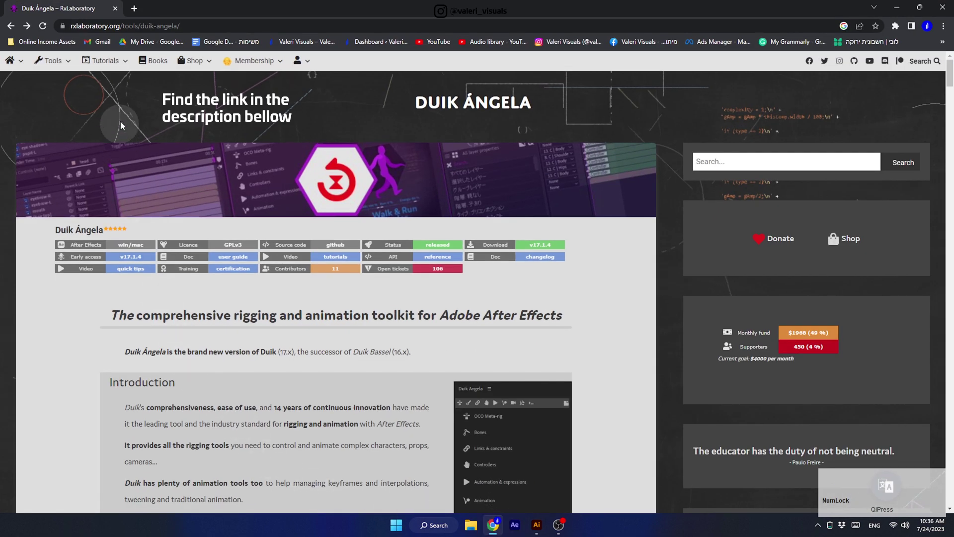
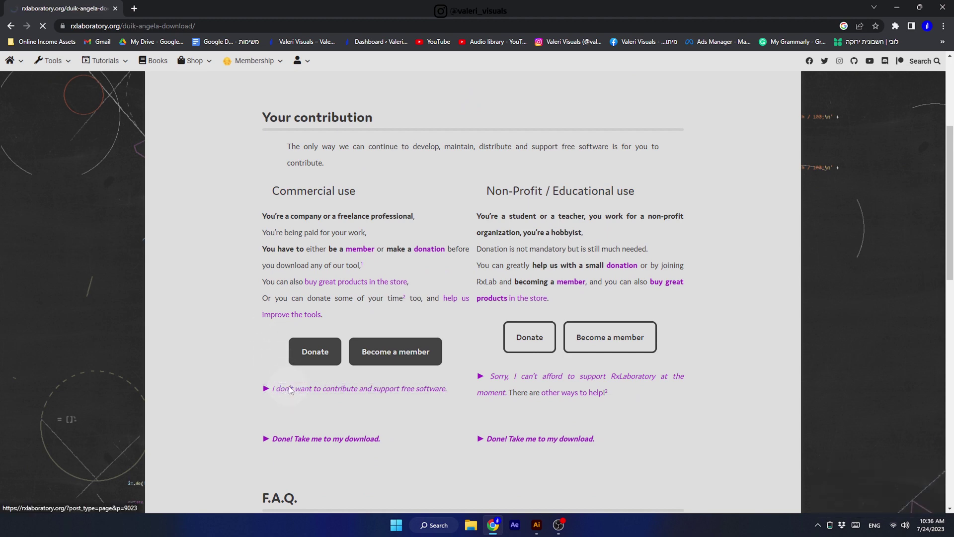
scroll(down, 3)
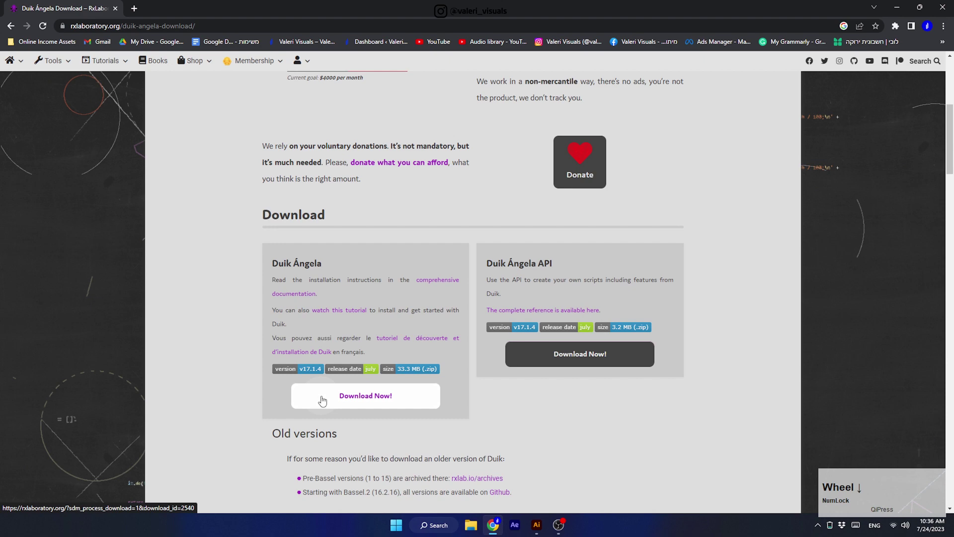
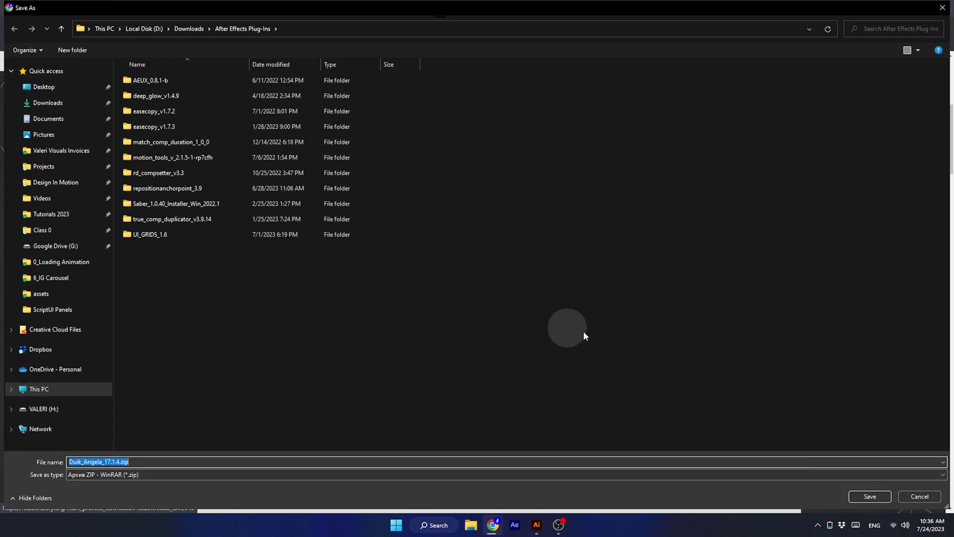
click(864, 496)
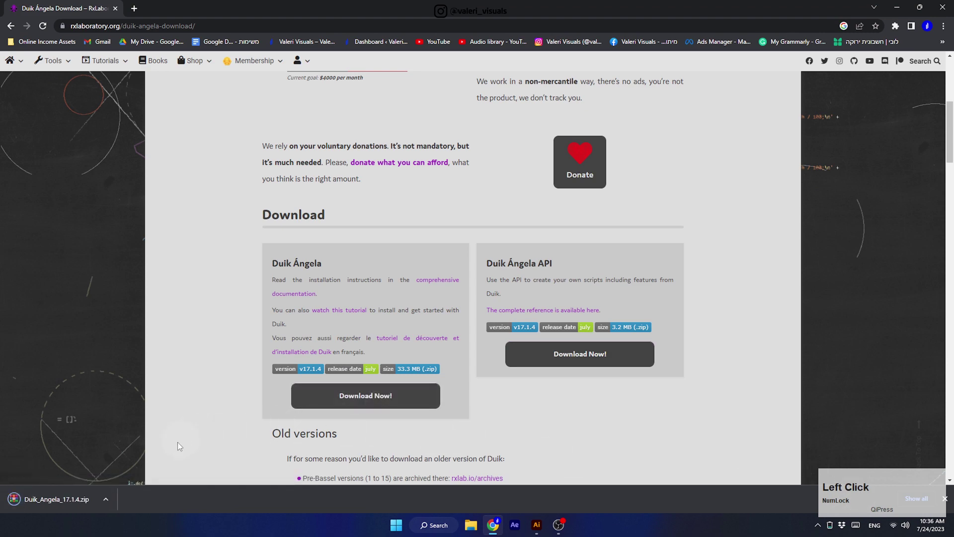
- Extract the downloaded Duik Ángela zip in its folder and delete the archive
click(110, 500)
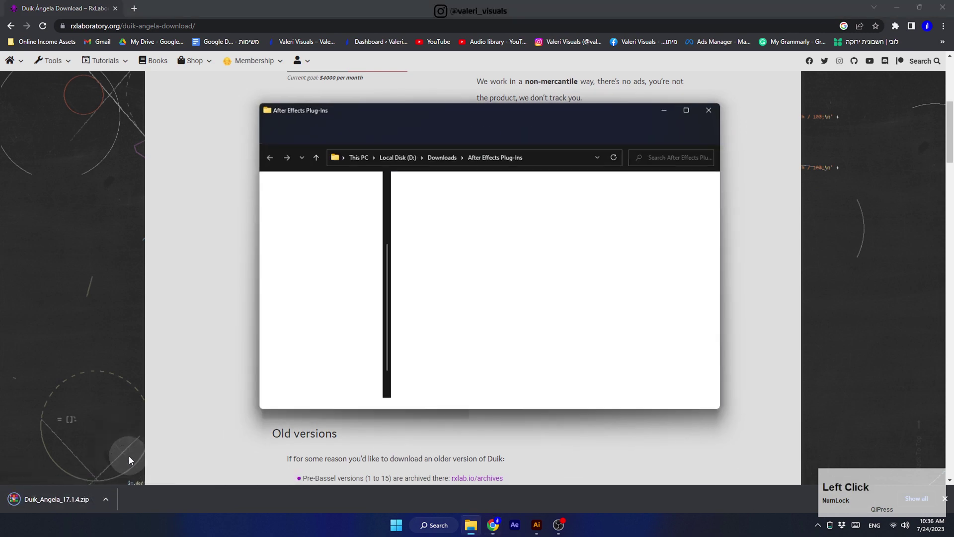
right_click(423, 367)
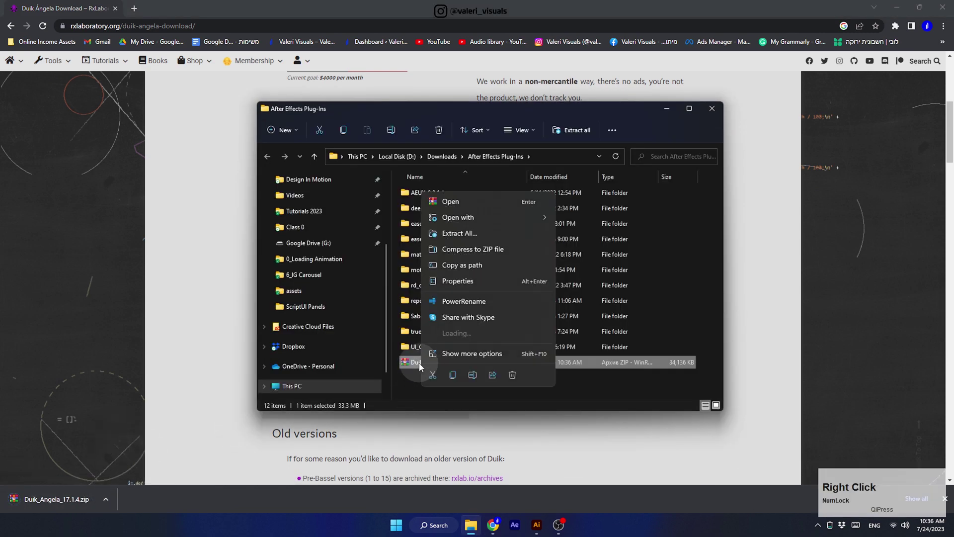
click(459, 220)
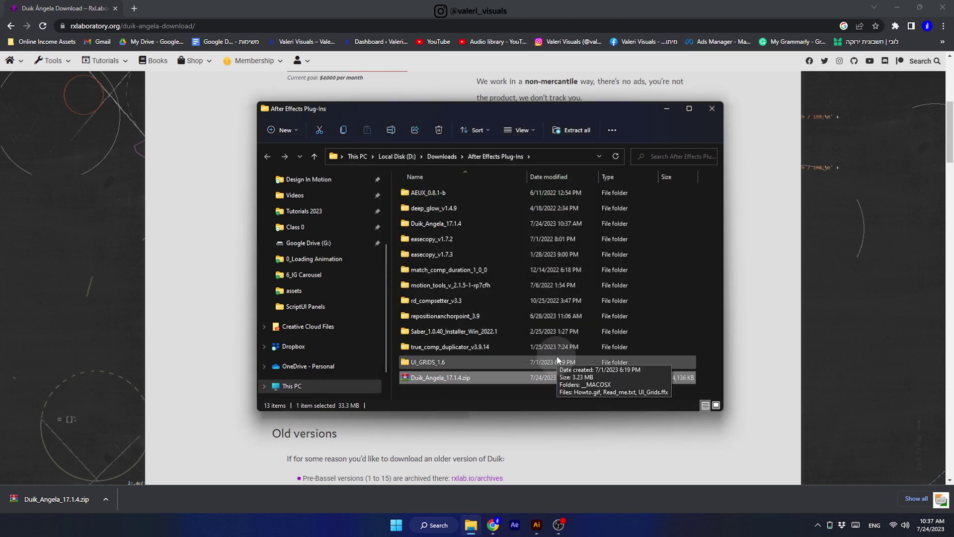
right_click(448, 383)
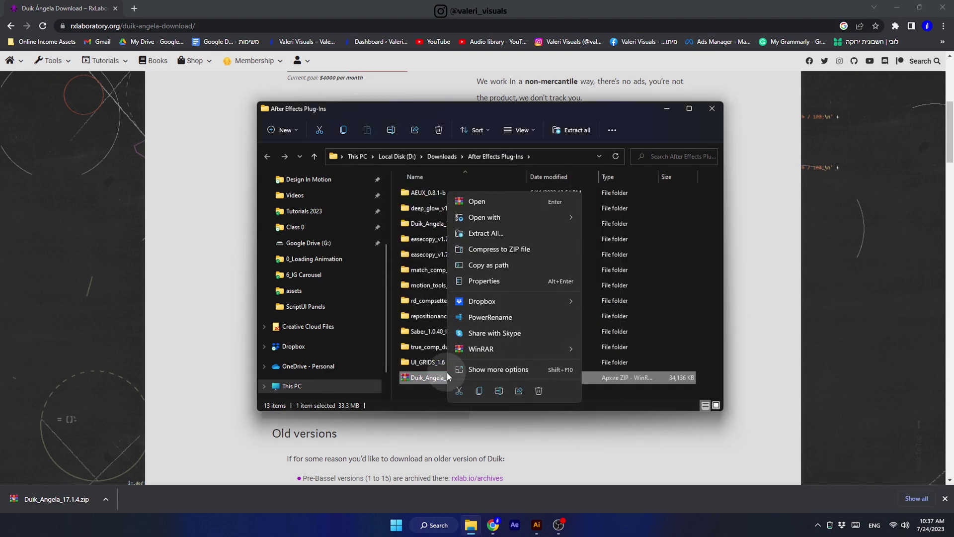
click(543, 396)
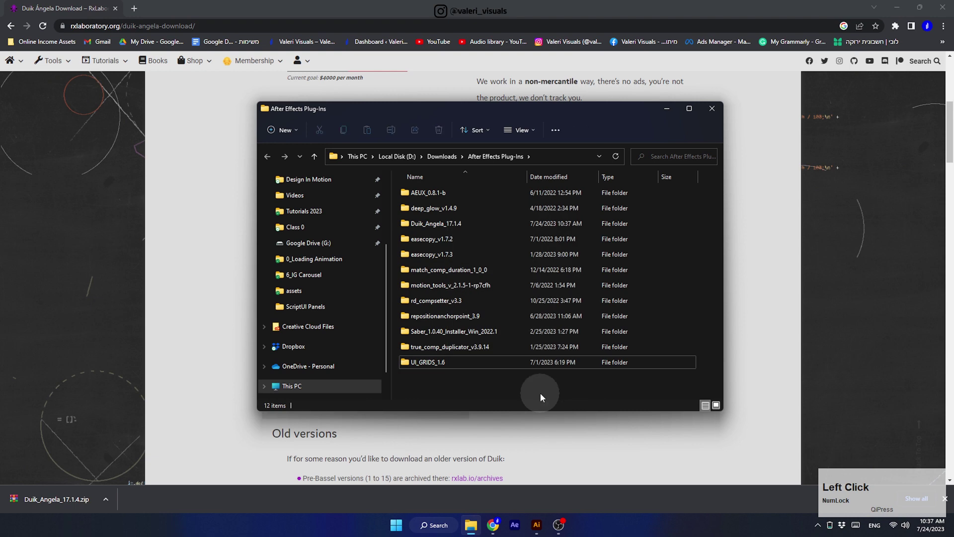
- Browse the extracted Duik_Angela_17.1.4 folder and read its README installation notes
click(422, 230)
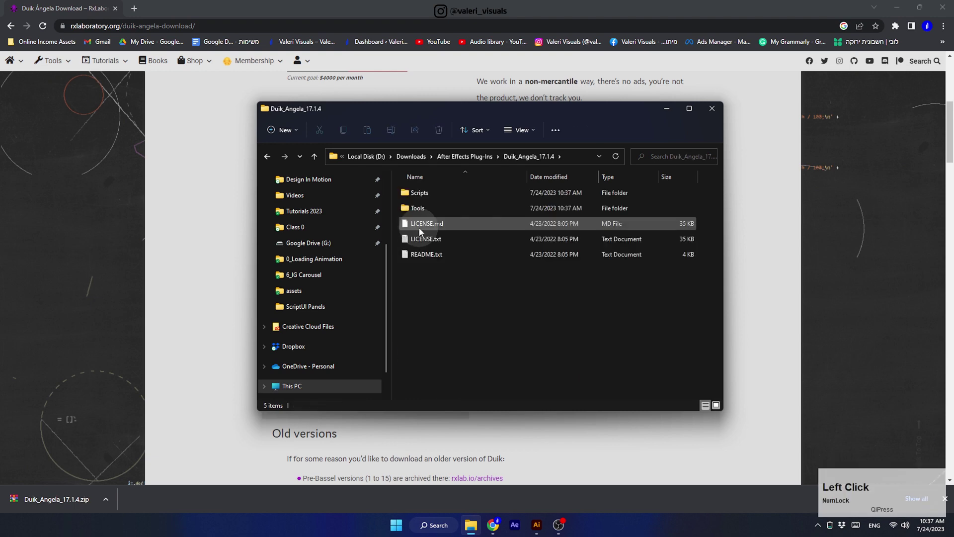
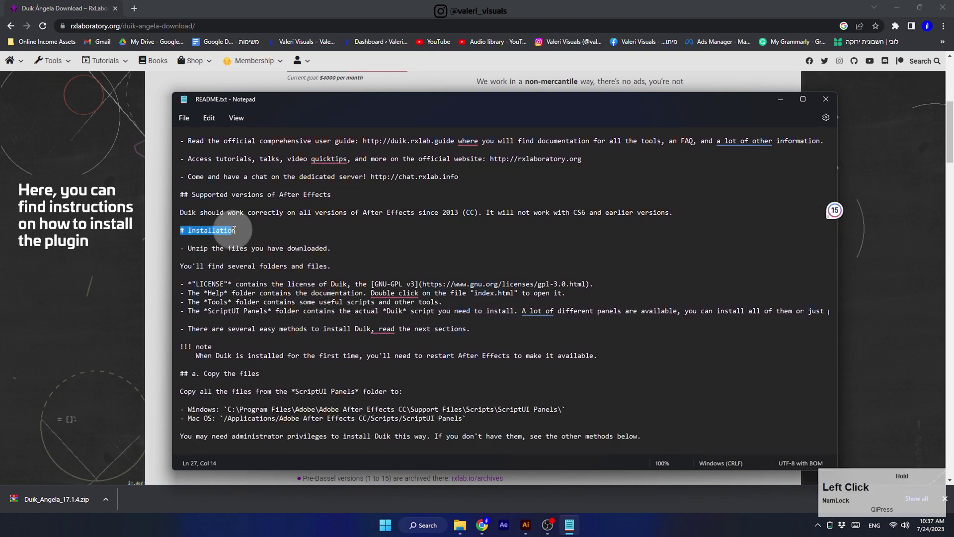
scroll(down, 3)
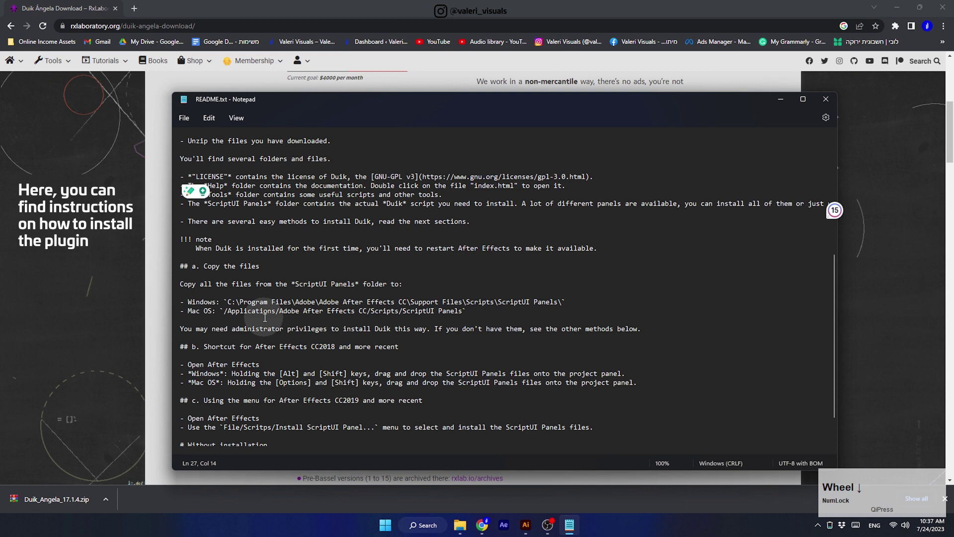
scroll(down, 3)
- Copy all 16 Duik panel scripts from the extracted Scripts folder
click(824, 101)
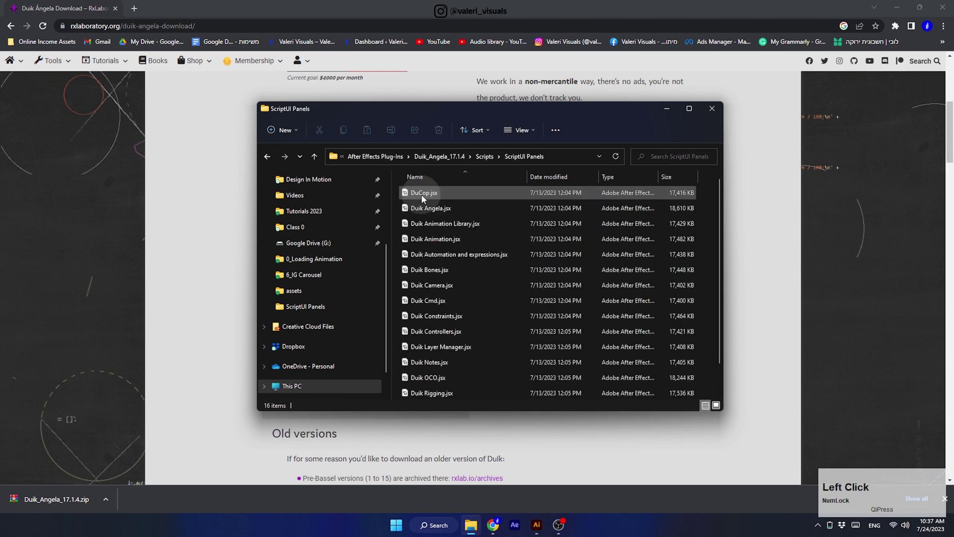
scroll(down, 3)
click(437, 394)
right_click(440, 244)
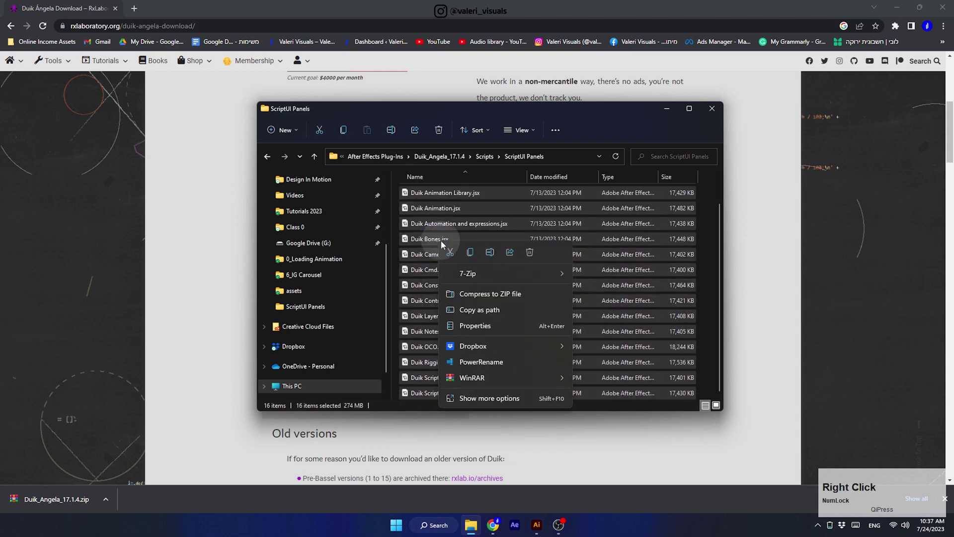
click(468, 254)
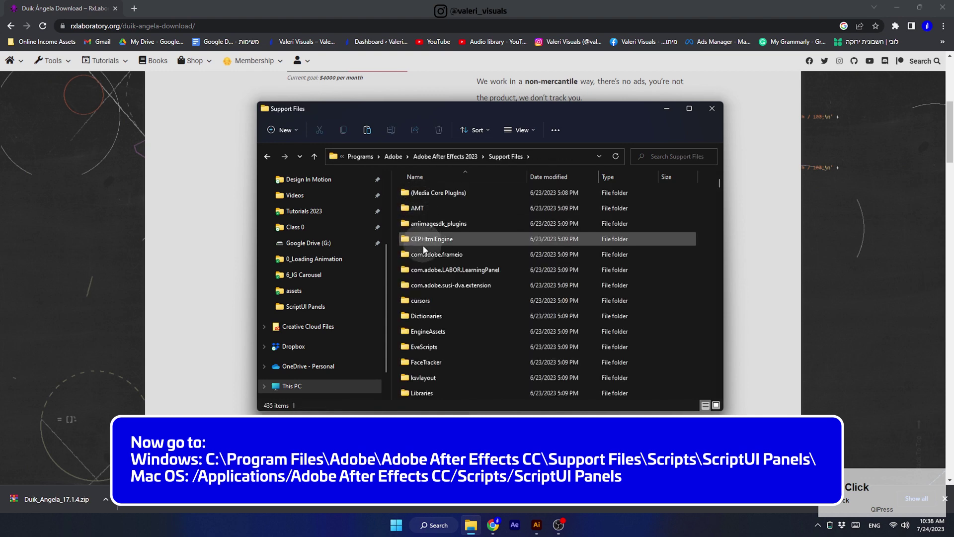
- Paste the scripts into After Effects 2023's Support Files > Scripts > ScriptUI Panels and close Explorer
scroll(down, 3)
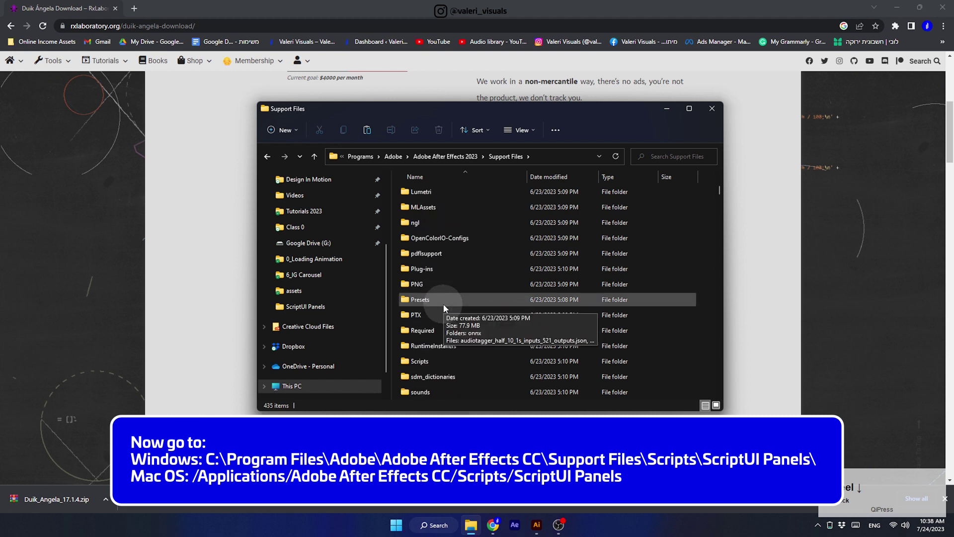
click(431, 368)
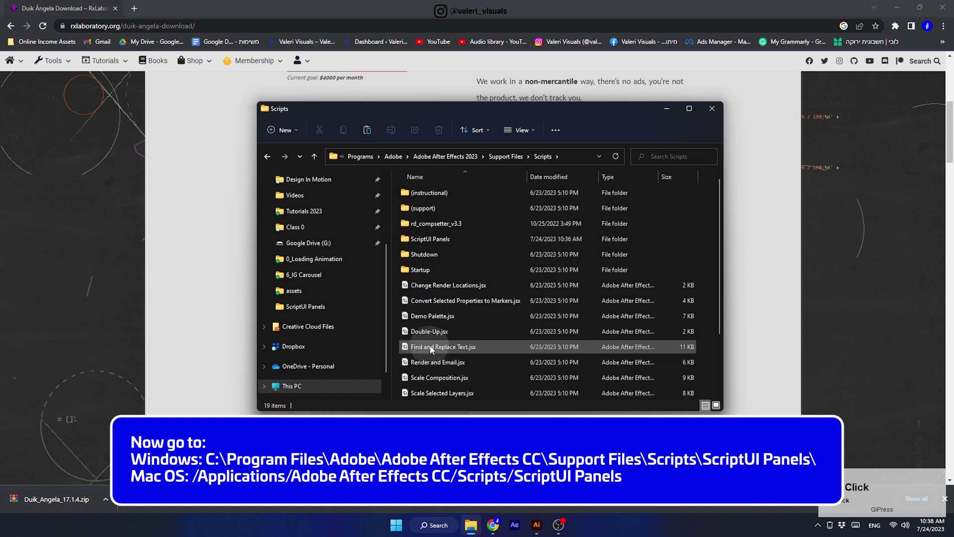
click(425, 244)
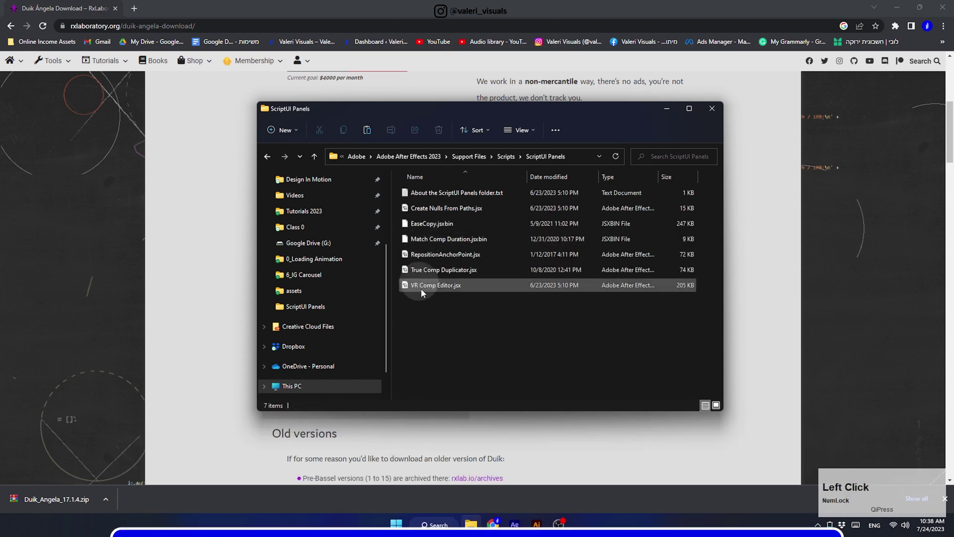
right_click(443, 314)
click(453, 324)
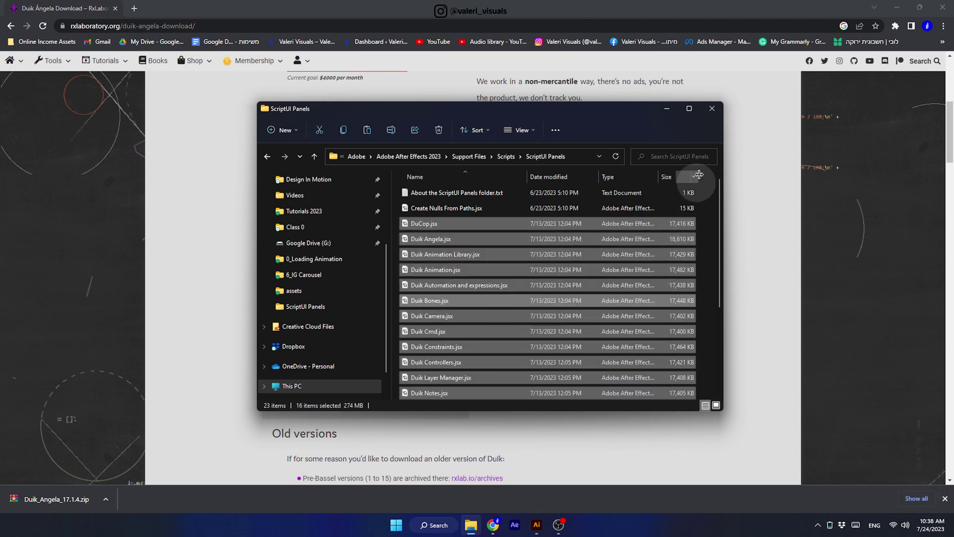
click(716, 116)
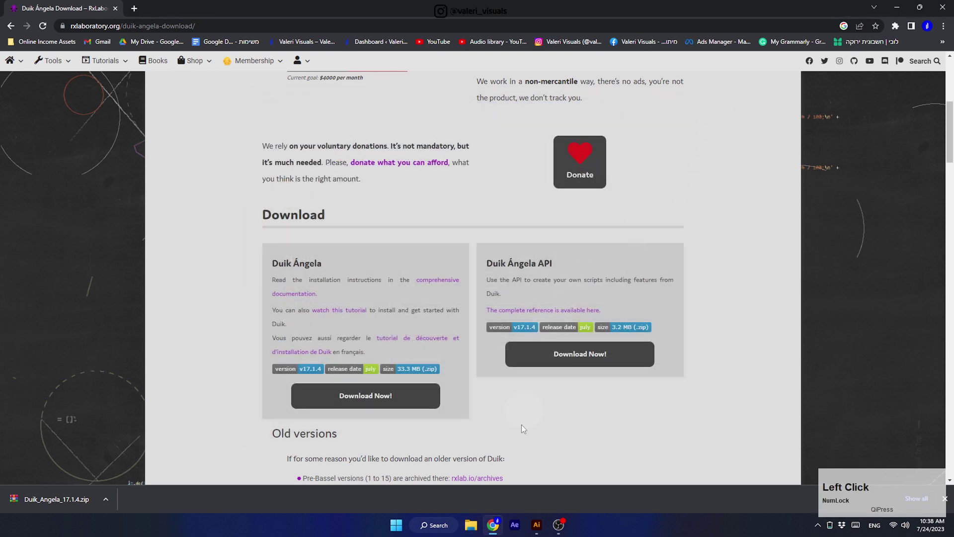
- Start a new After Effects project and enable Allow Scripts to Write Files and Access Network
click(518, 528)
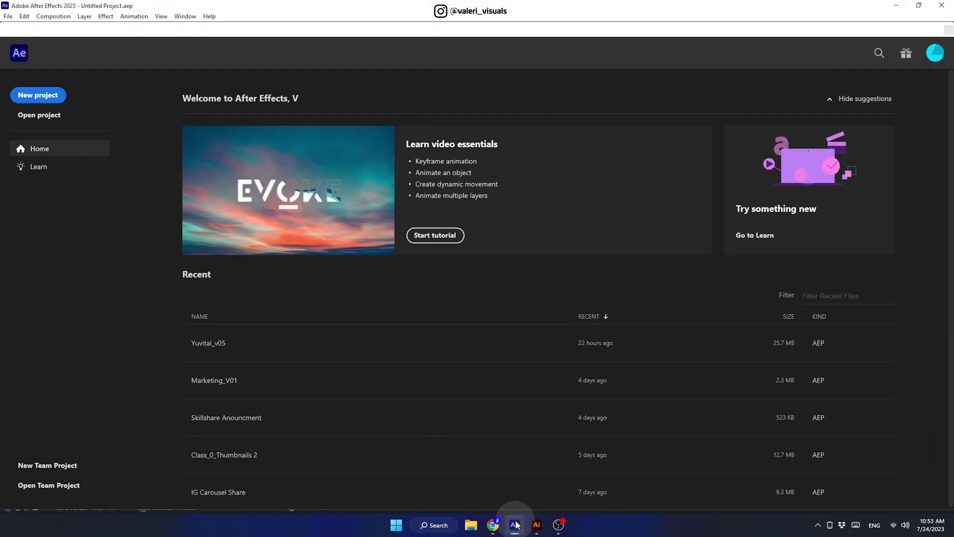
click(948, 32)
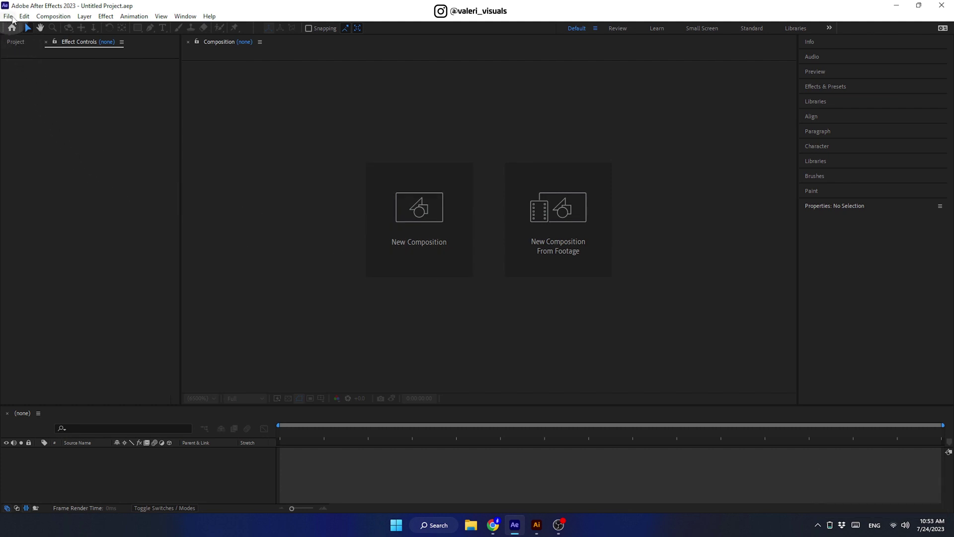
click(28, 20)
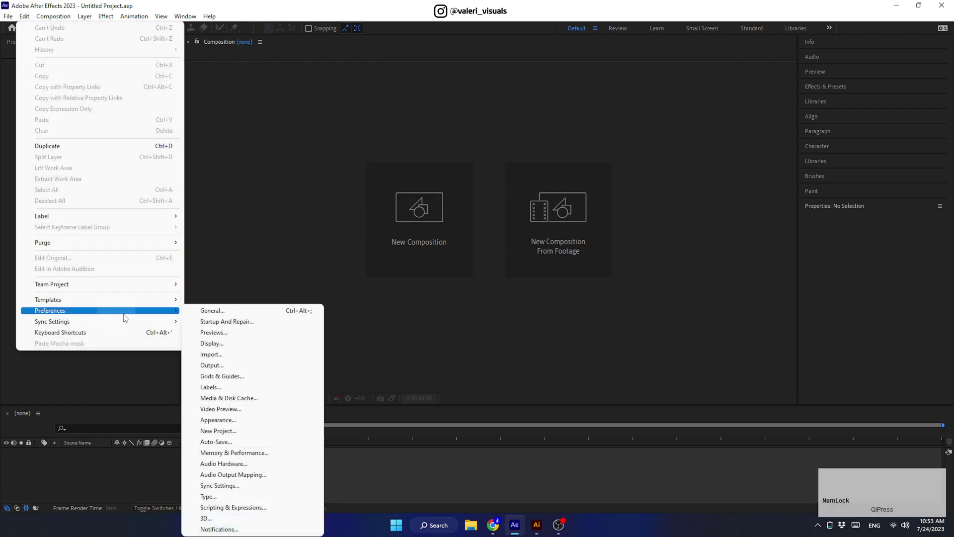
click(231, 509)
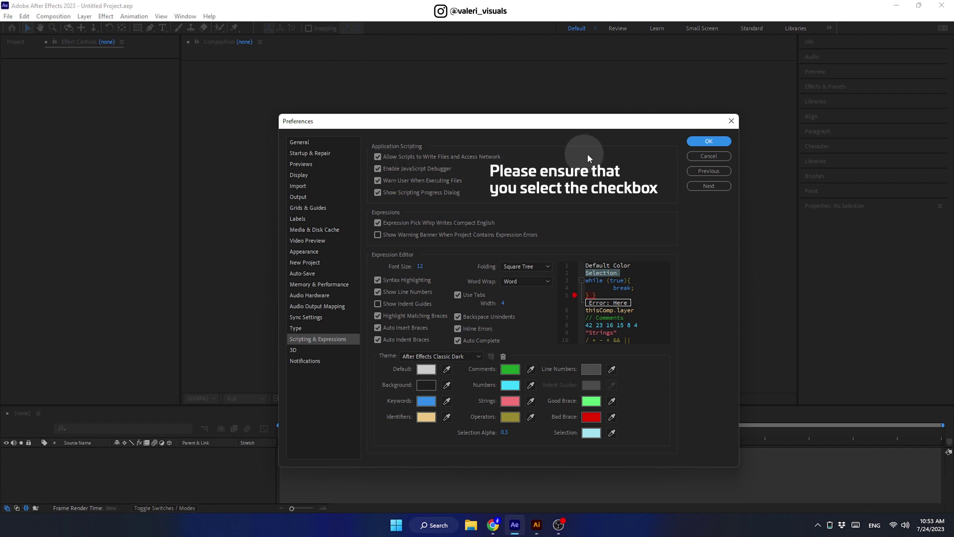
click(704, 144)
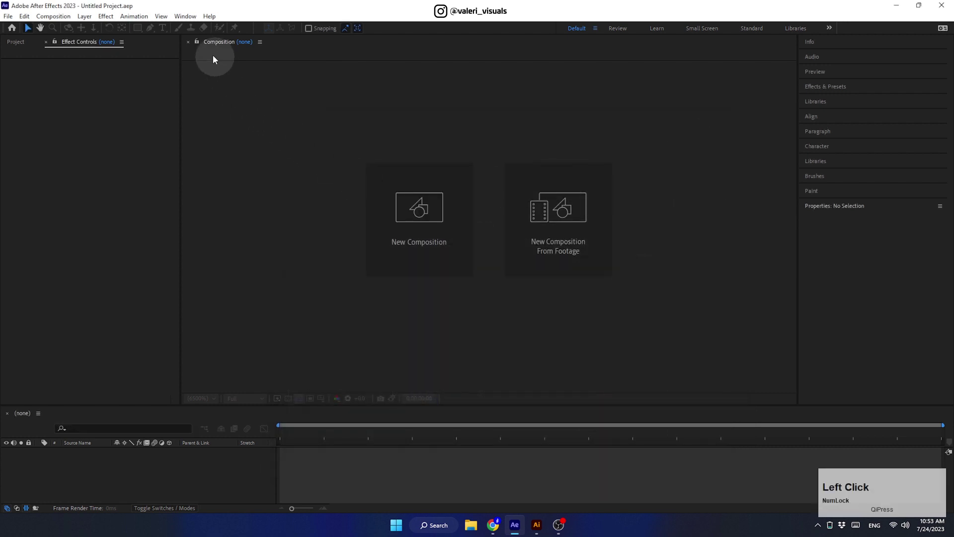
- Launch Duik Rigging.jsx from the Window menu and dock it in the right-hand panel column
click(184, 20)
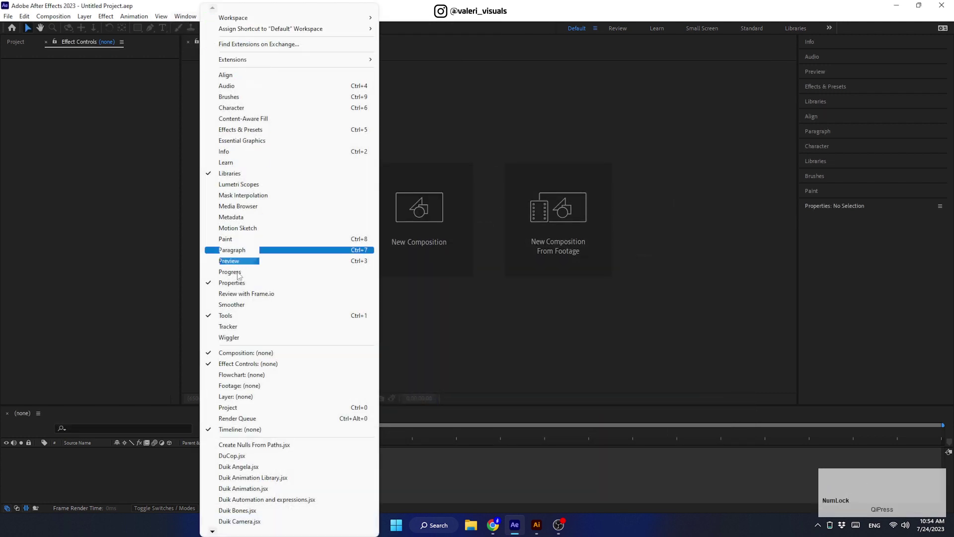
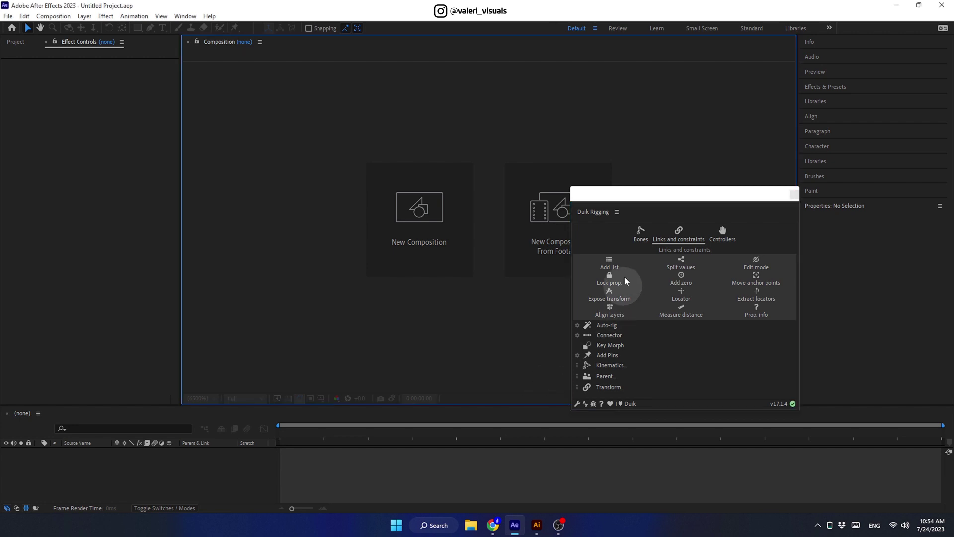
click(640, 215)
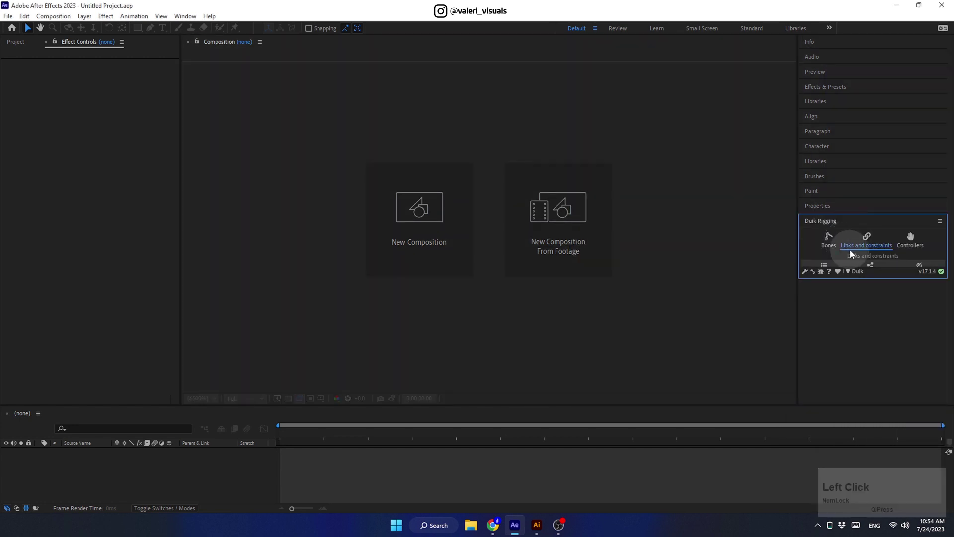
- Create the 'Main Comp' composition at 1920×1080, 24 fps, 0:00:30:00 duration, black background
click(429, 228)
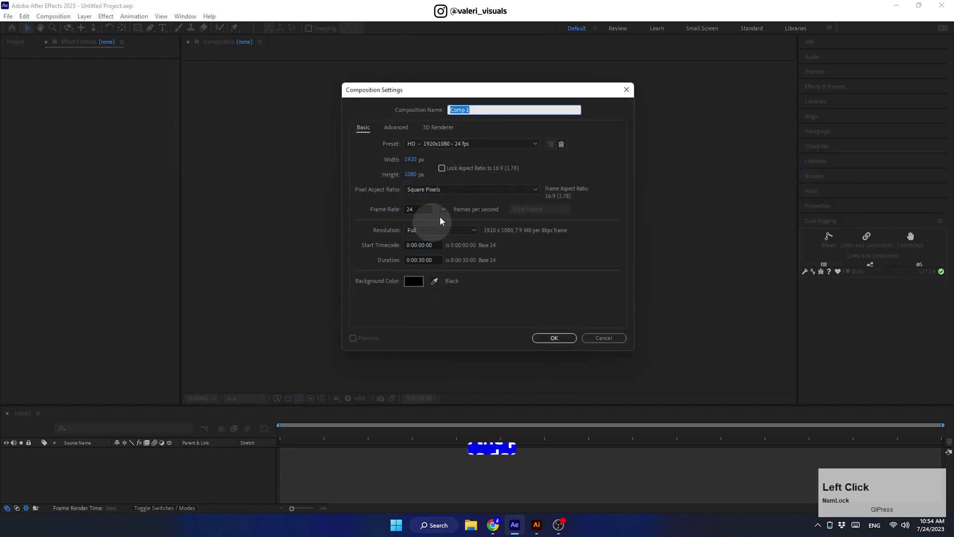
key(shift+m)
text(a)
key(space)
text(omp)
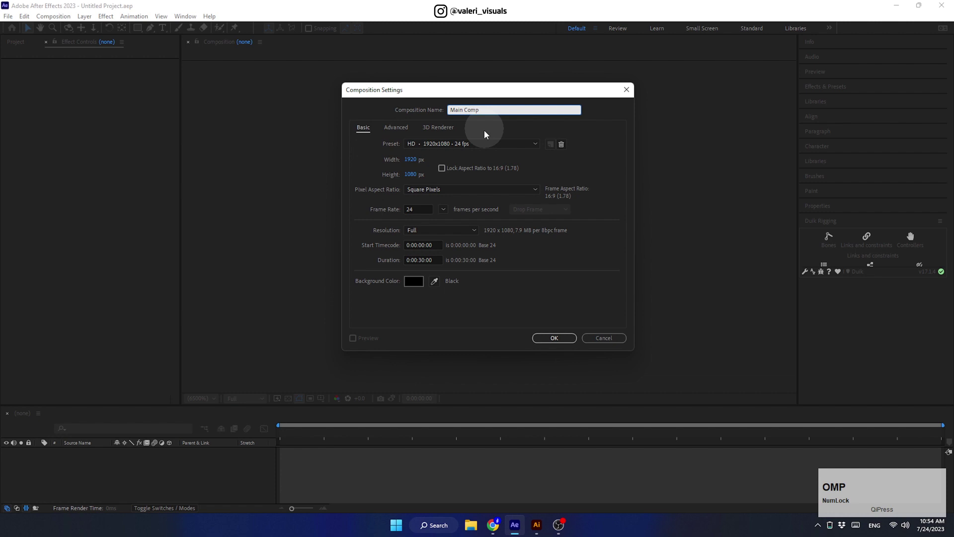
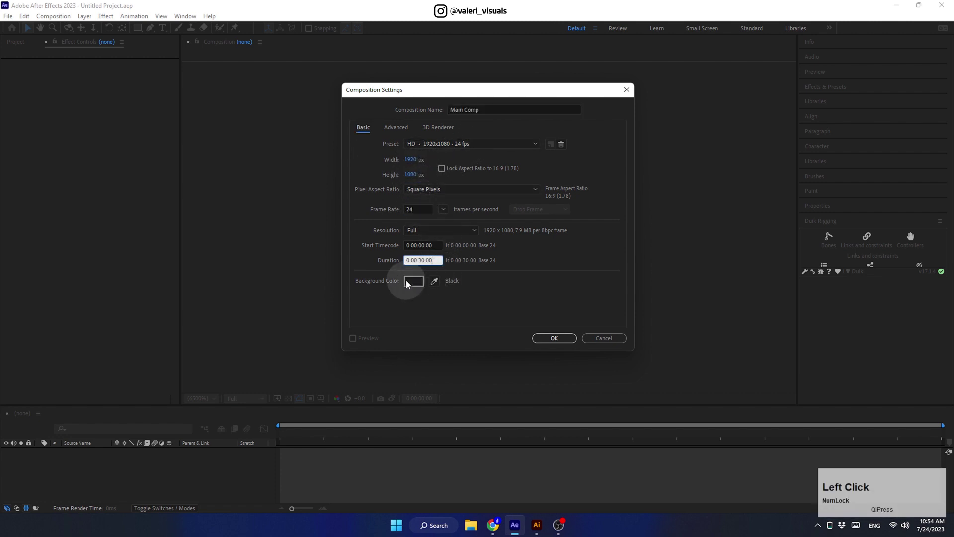
click(561, 345)
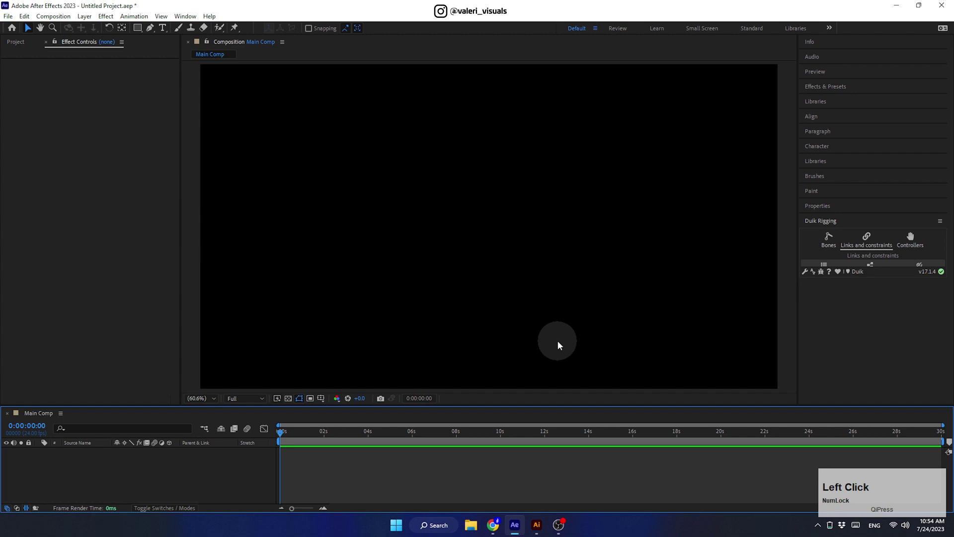
- Import 'Character for Ae.ai' as a layered composition and open the character comp
click(13, 45)
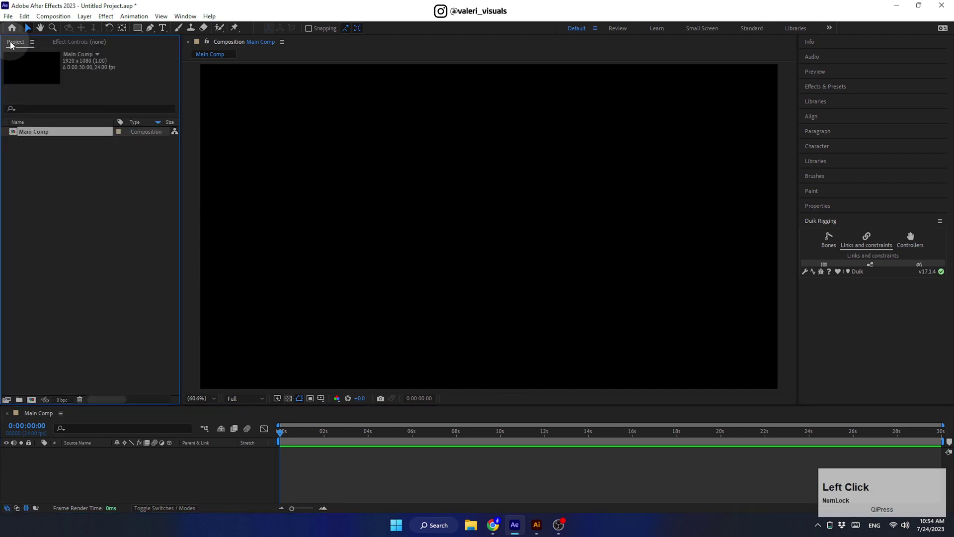
click(70, 211)
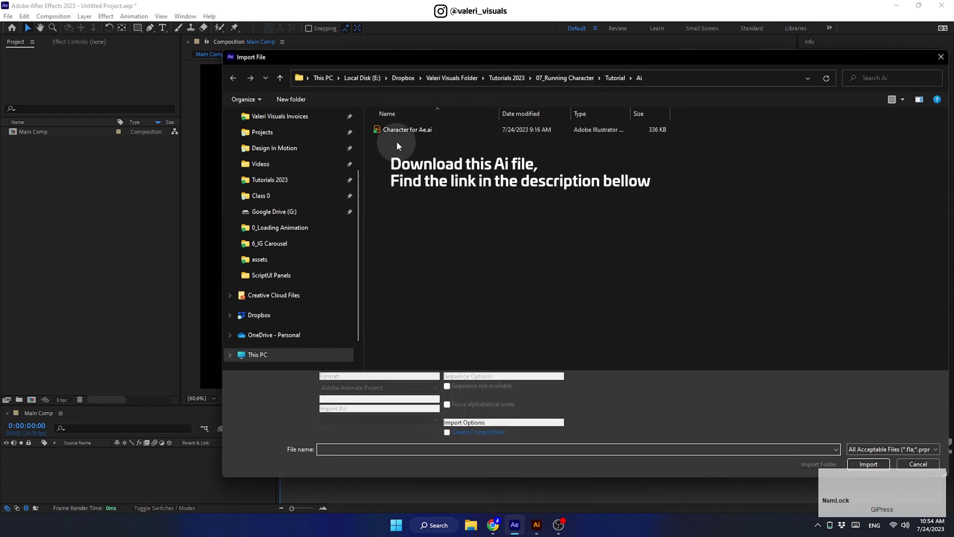
click(401, 136)
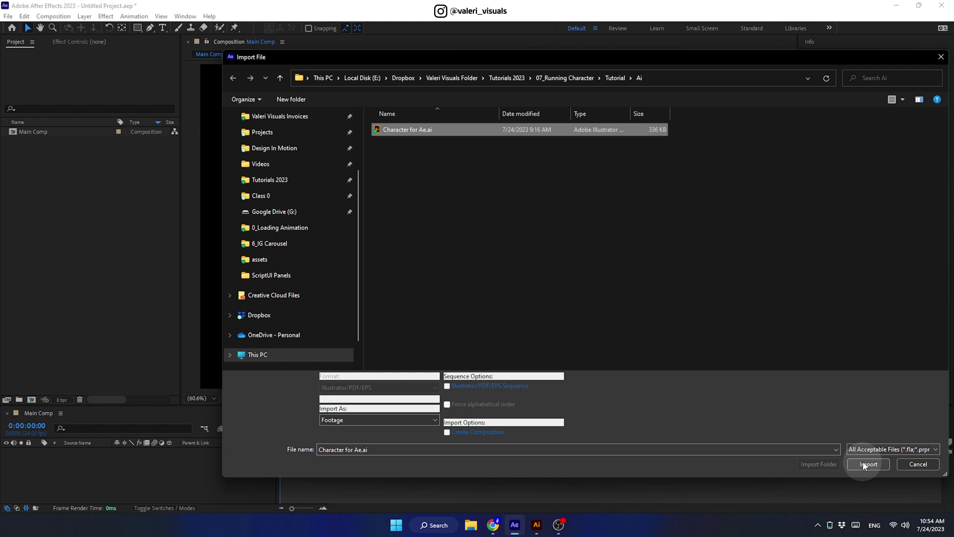
click(866, 465)
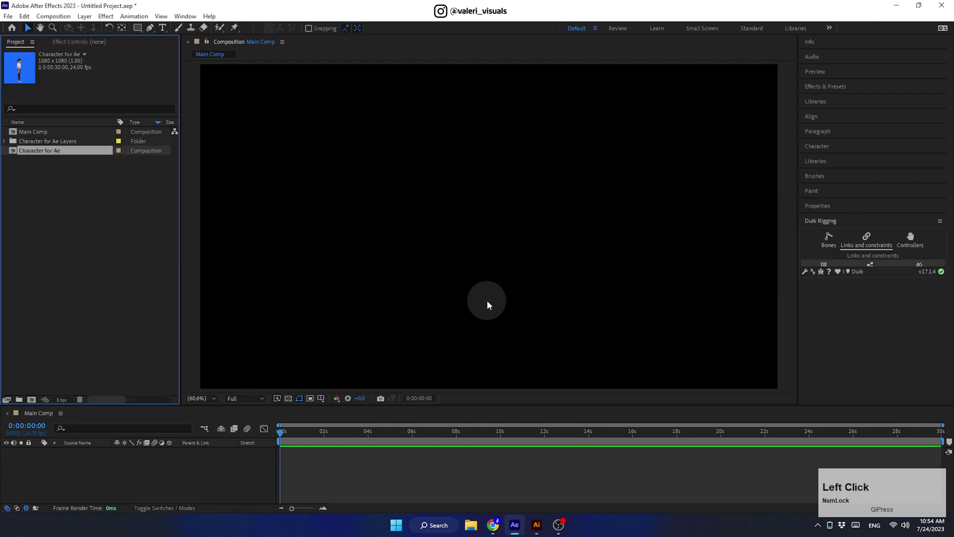
click(45, 155)
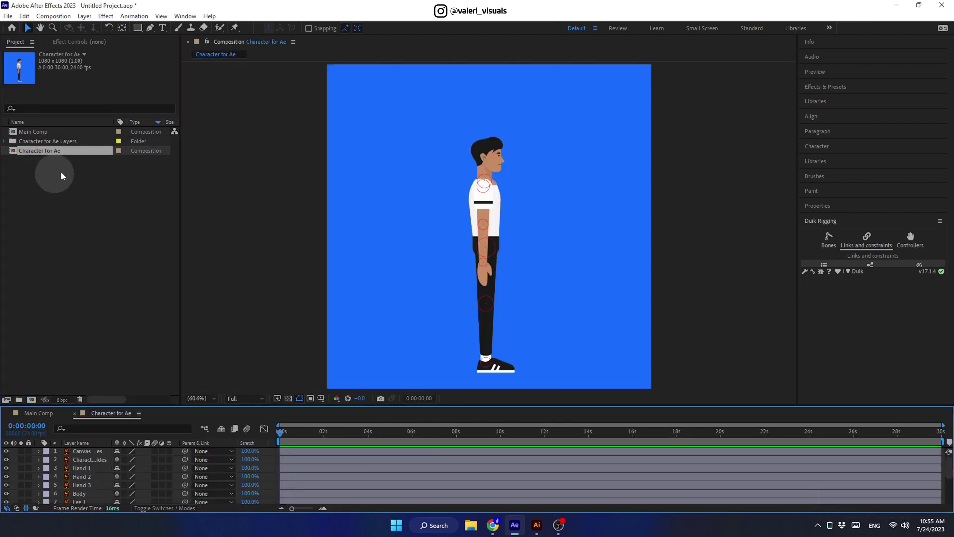
- Save the project as 'Running Character' inside a new Ae folder under Tutorial
click(10, 20)
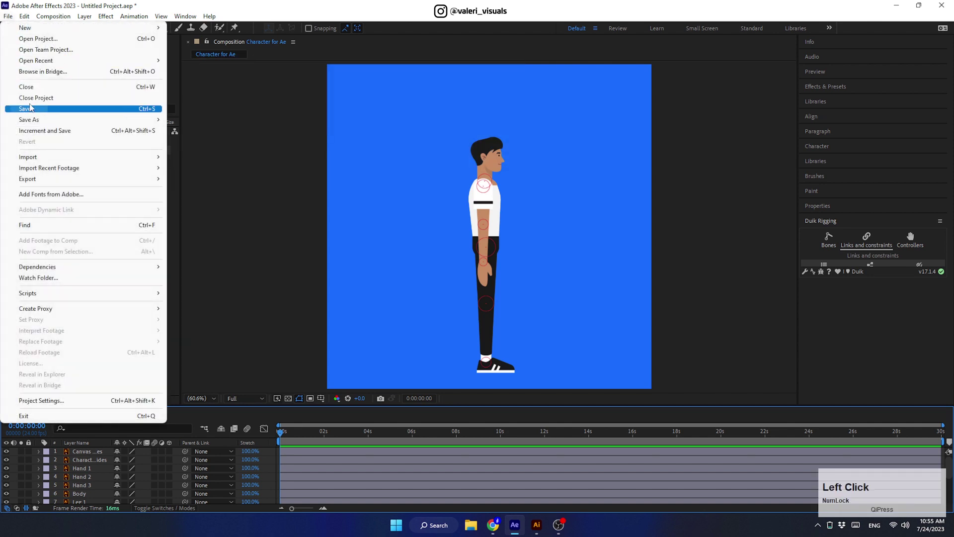
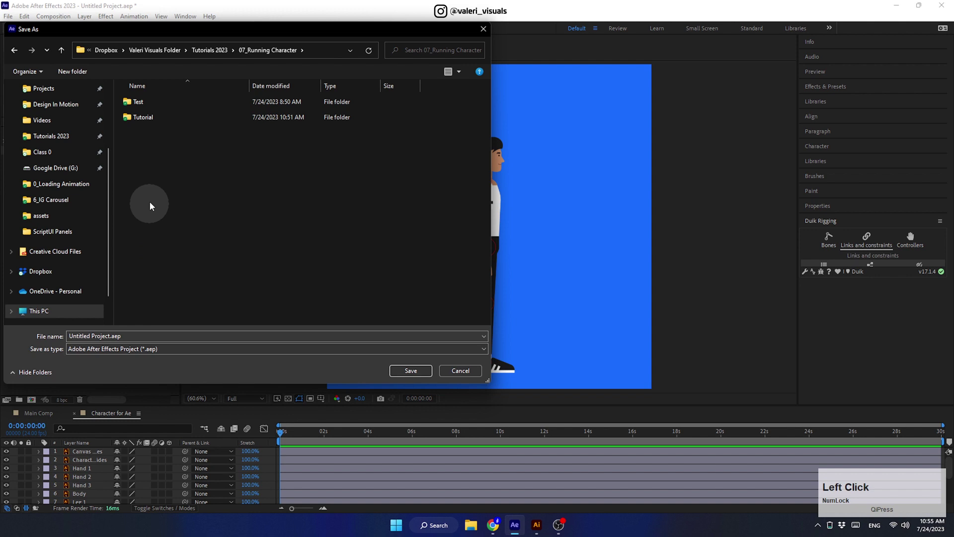
right_click(152, 154)
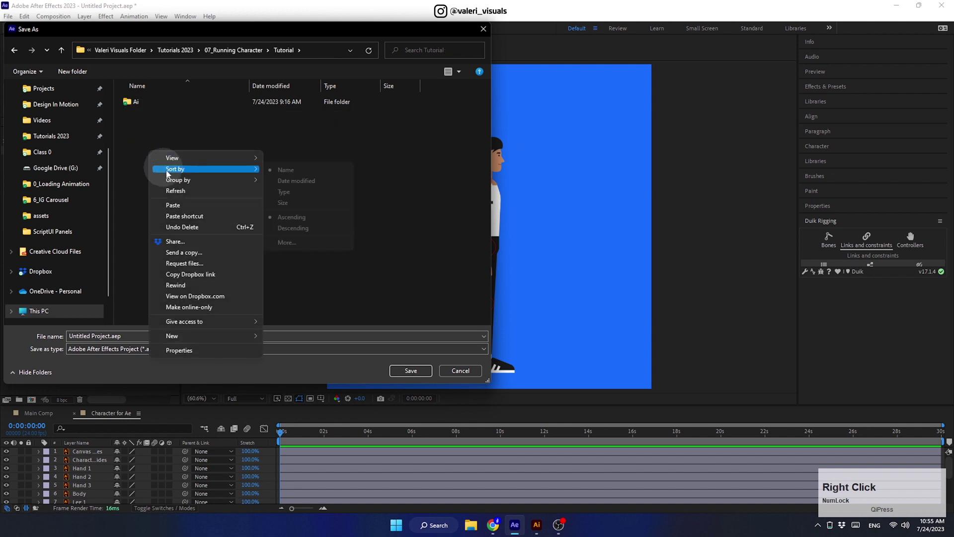
click(278, 339)
click(148, 120)
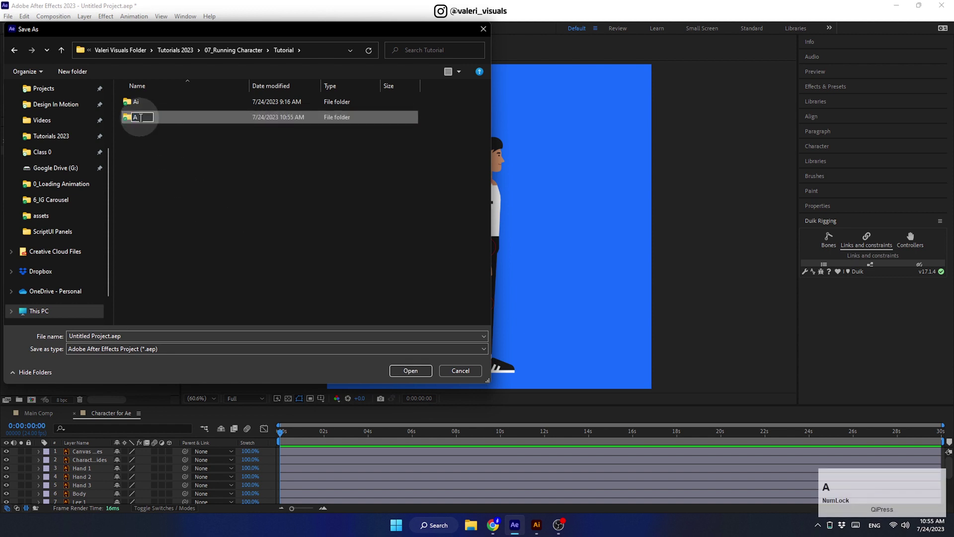
click(154, 143)
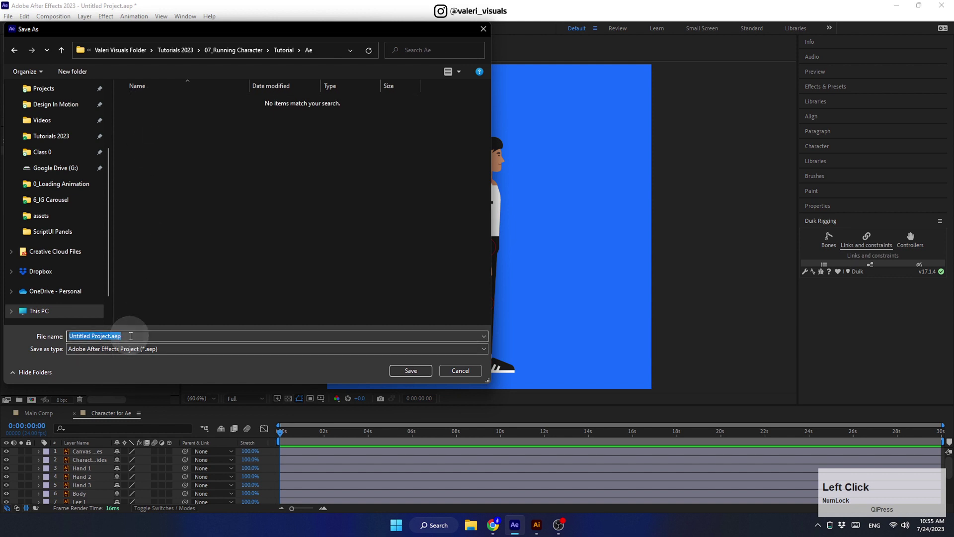
text(rnnin)
key(space)
text(haraCTER)
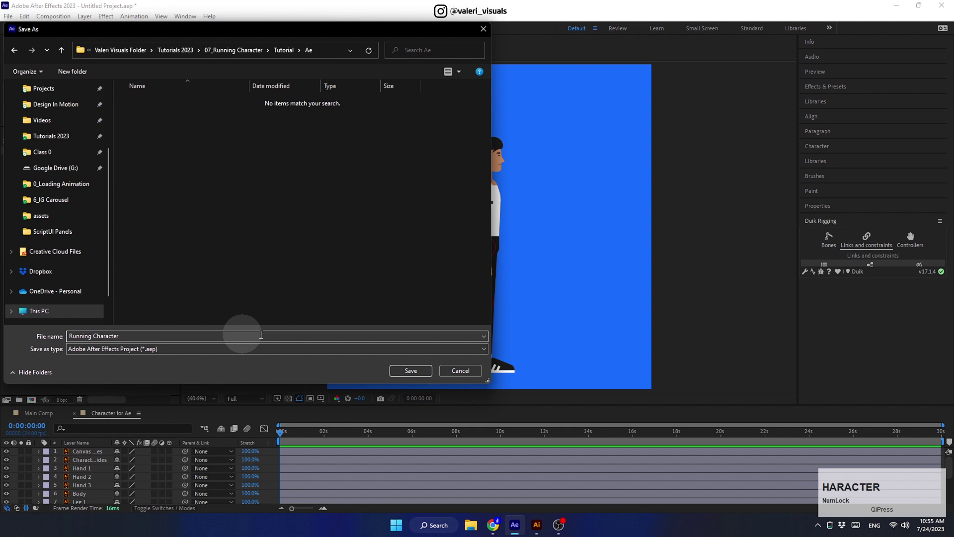
click(411, 371)
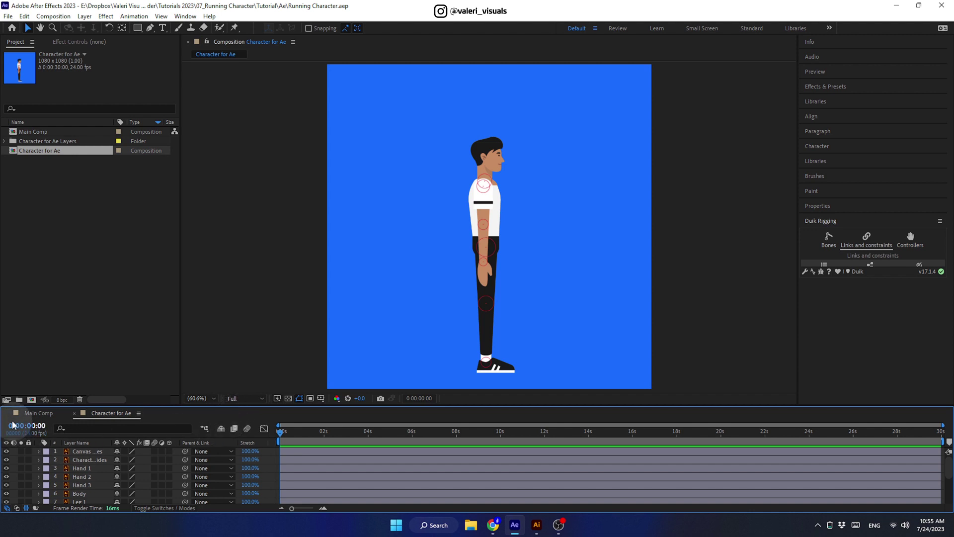
- Close the Main Comp timeline and dock the layer timeline beside the composition view
click(11, 418)
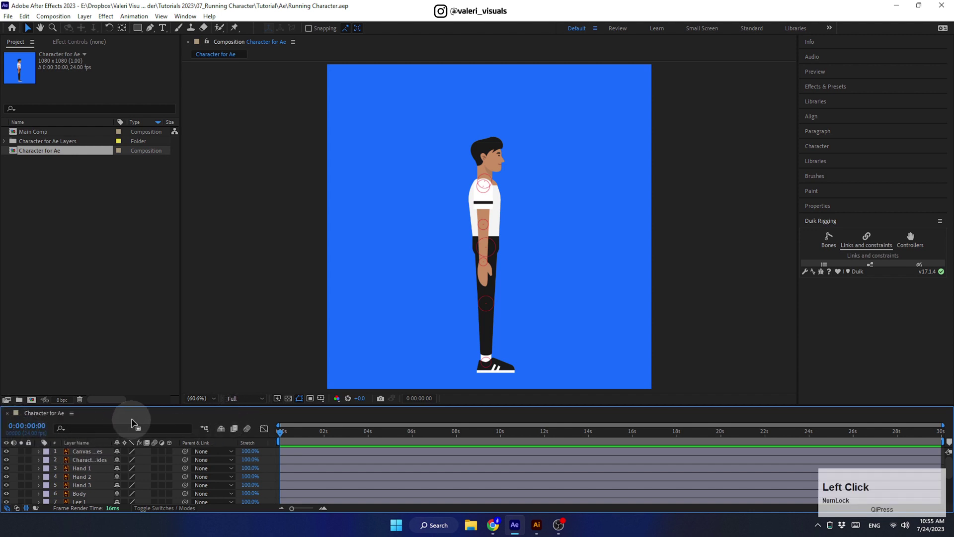
click(136, 418)
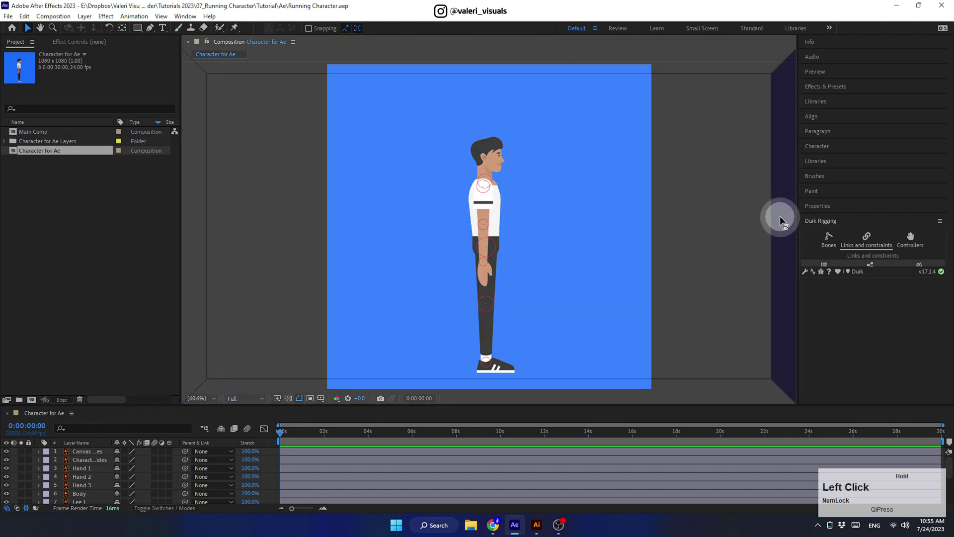
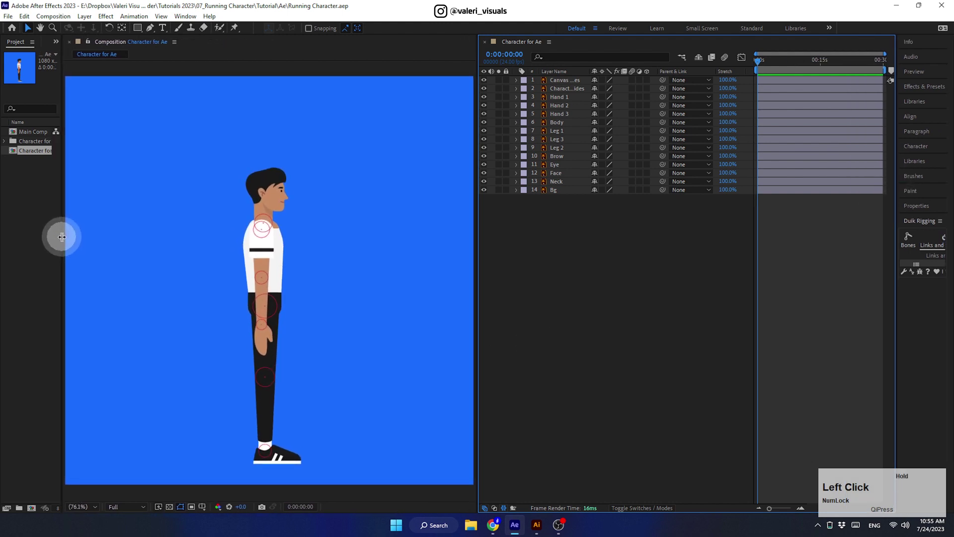
- Remove the Canvas layer, lock the guides and Bg layers, and select the Brow layer
click(559, 86)
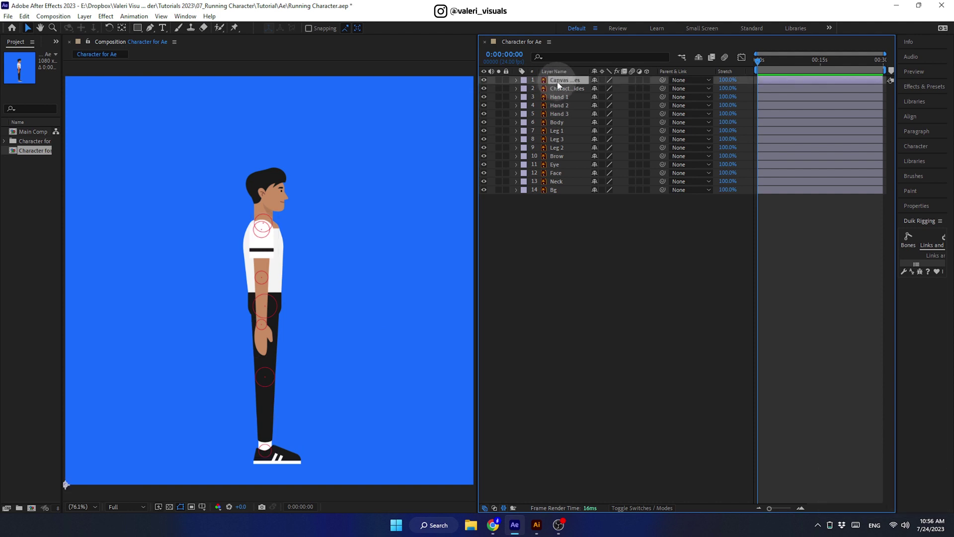
click(560, 84)
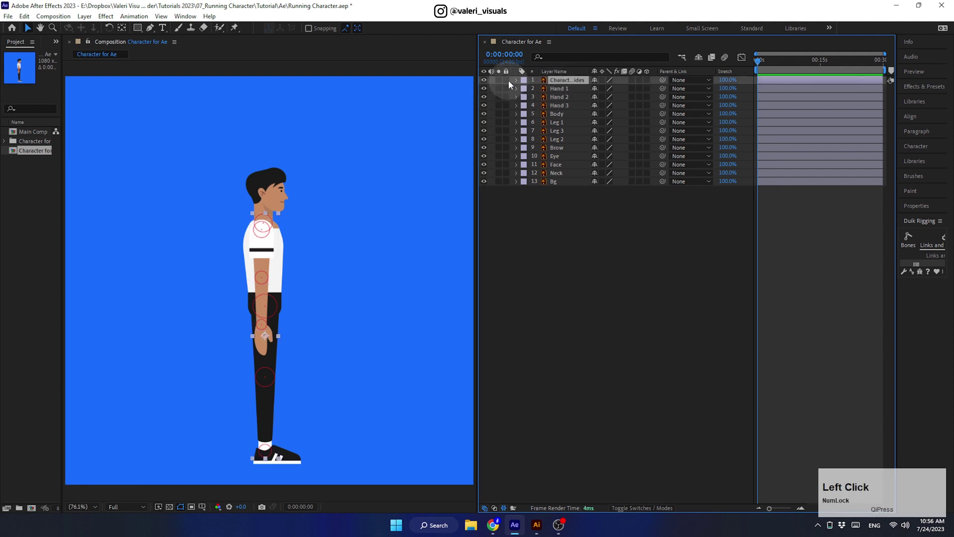
click(511, 84)
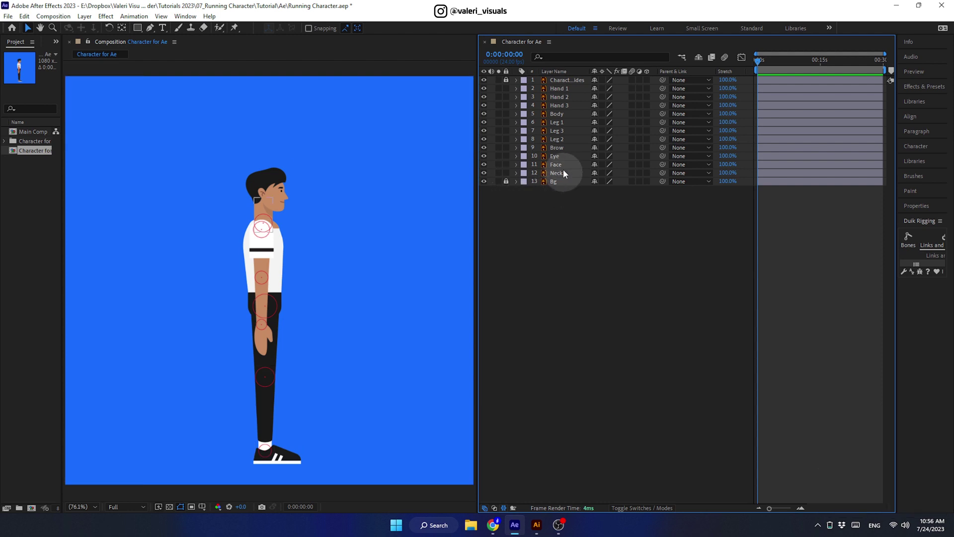
click(561, 151)
- Pre-compose Brow, Eye and Face into 'Face Comp' with Move all attributes
click(559, 159)
right_click(560, 168)
click(617, 406)
text(ace)
key(space)
text(omp)
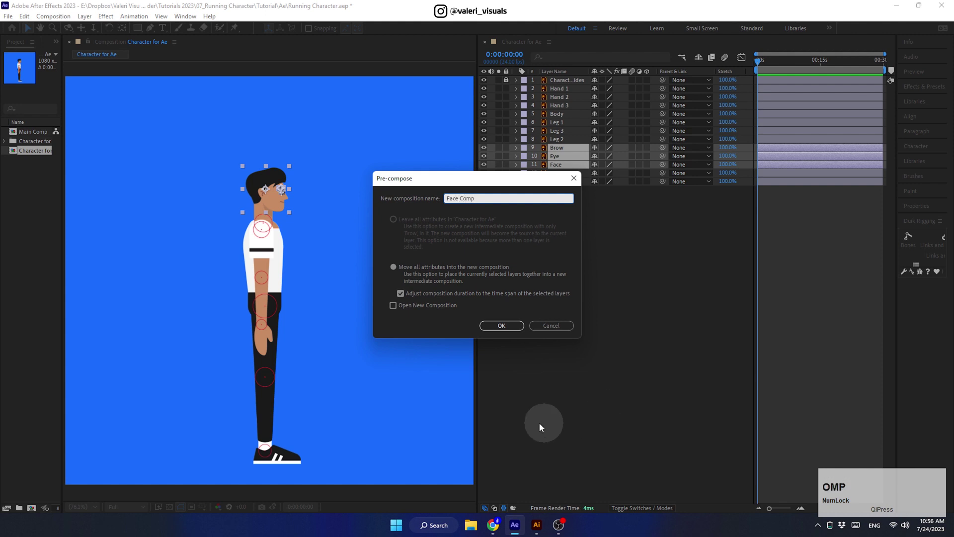
click(494, 328)
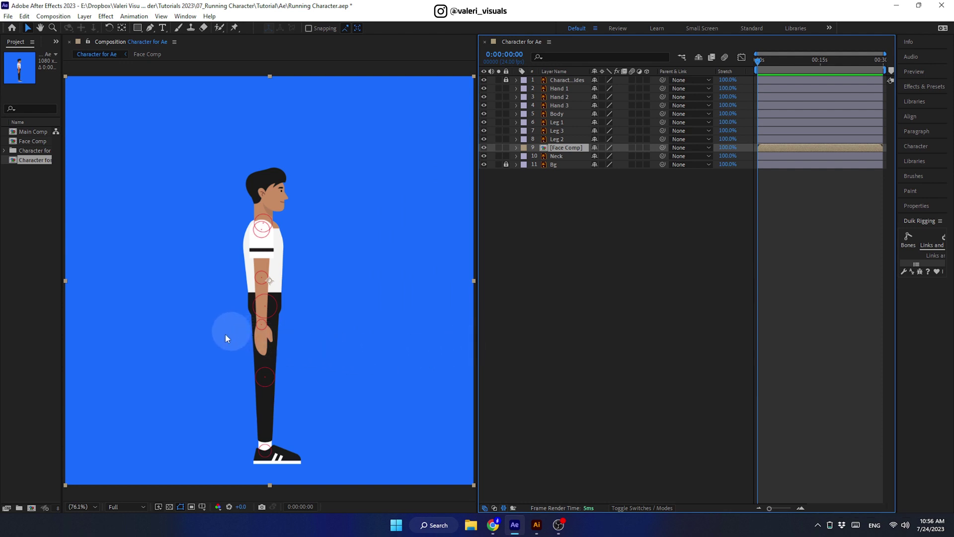
click(204, 507)
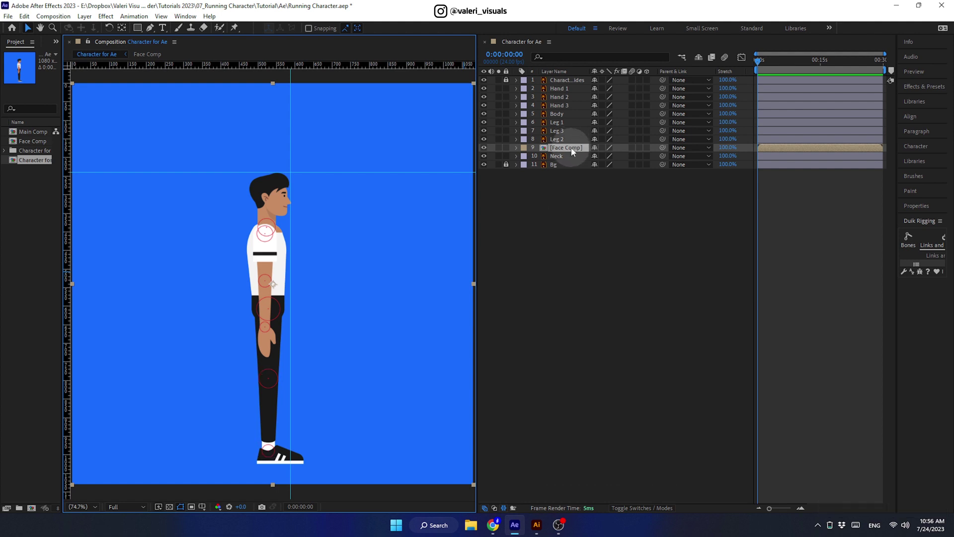
- Crop Face Comp to a Region of Interest around the head and return to Character for Ae
click(574, 150)
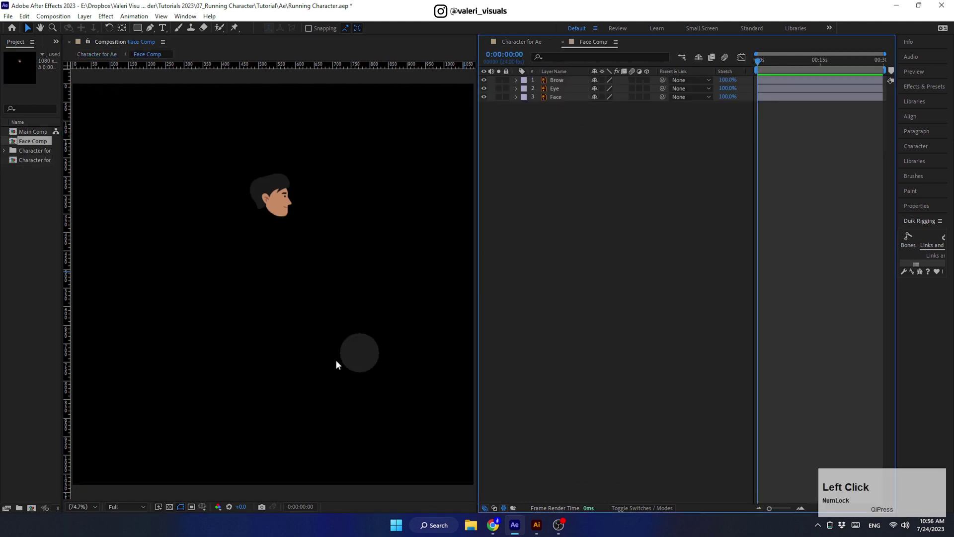
click(194, 508)
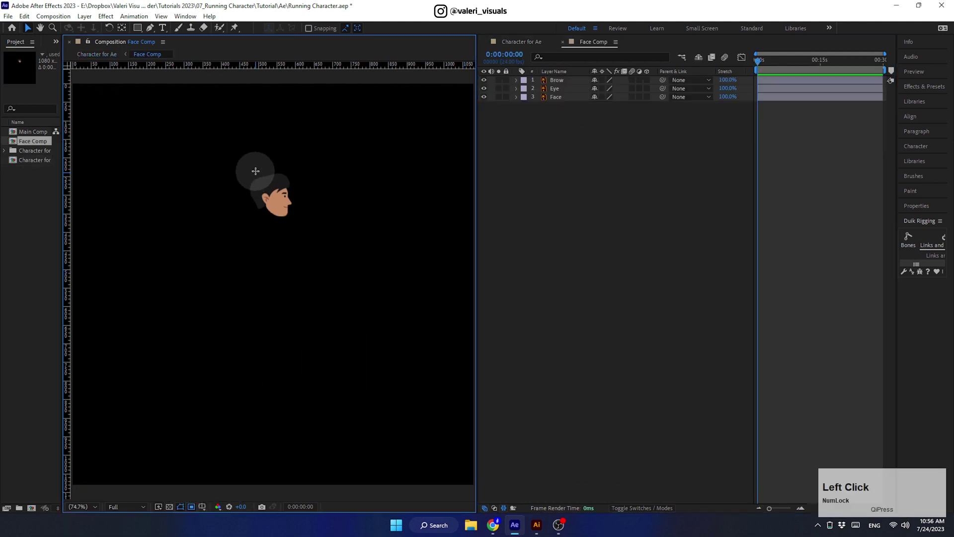
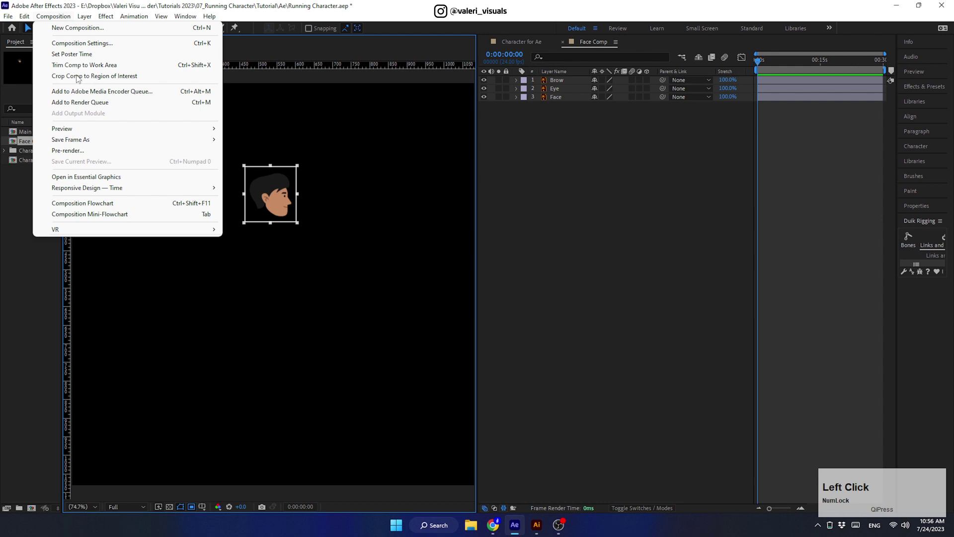
click(79, 78)
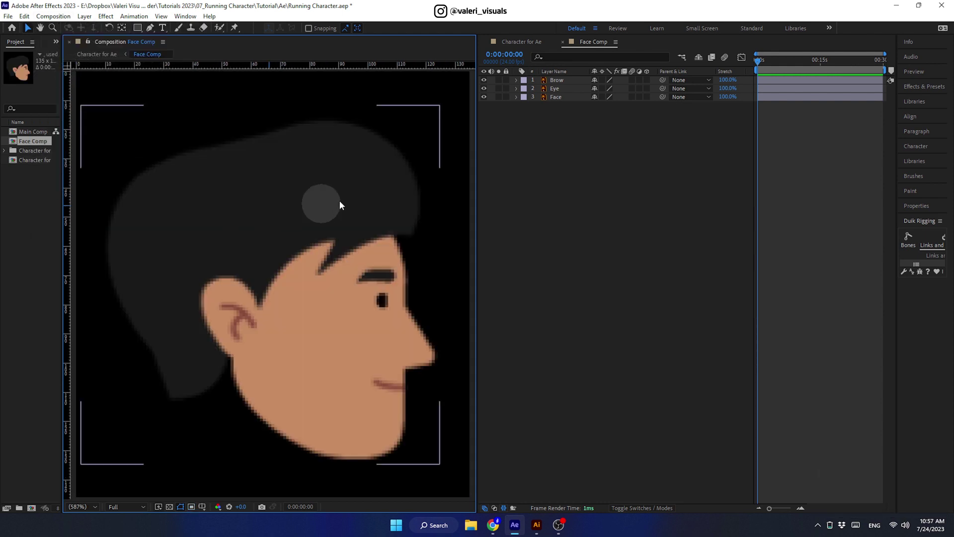
click(516, 45)
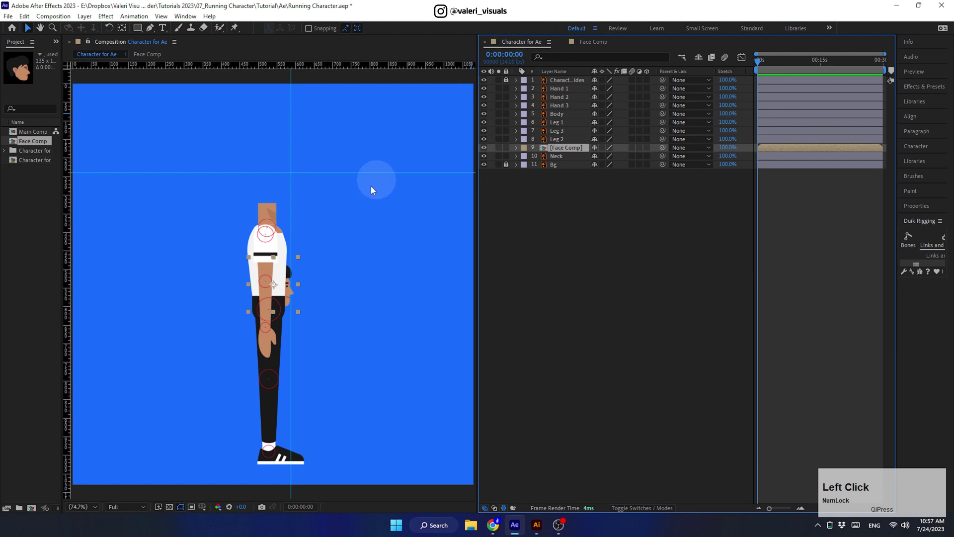
- Move the face back onto the head and zoom the view in on the character's head
click(283, 294)
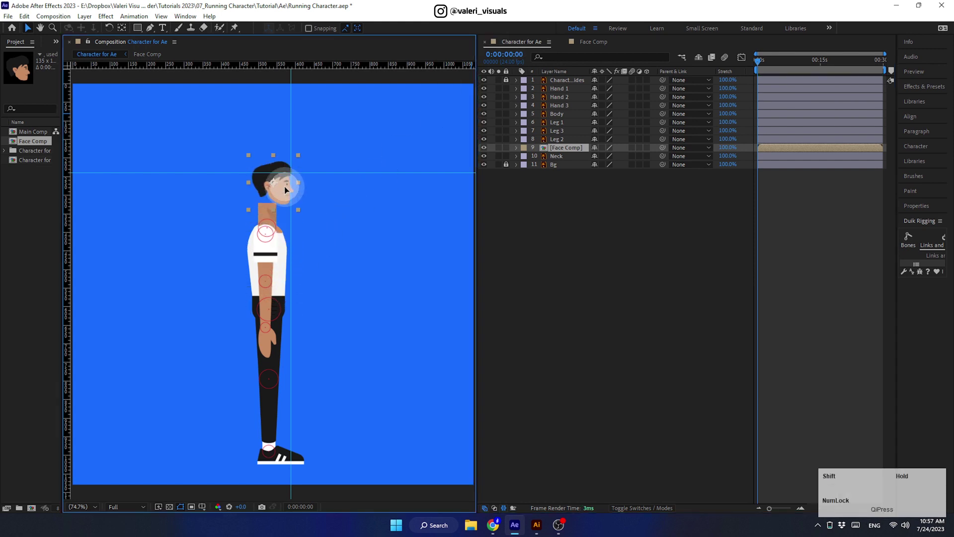
scroll(up, 3)
key(space)
click(283, 100)
key(space)
click(316, 201)
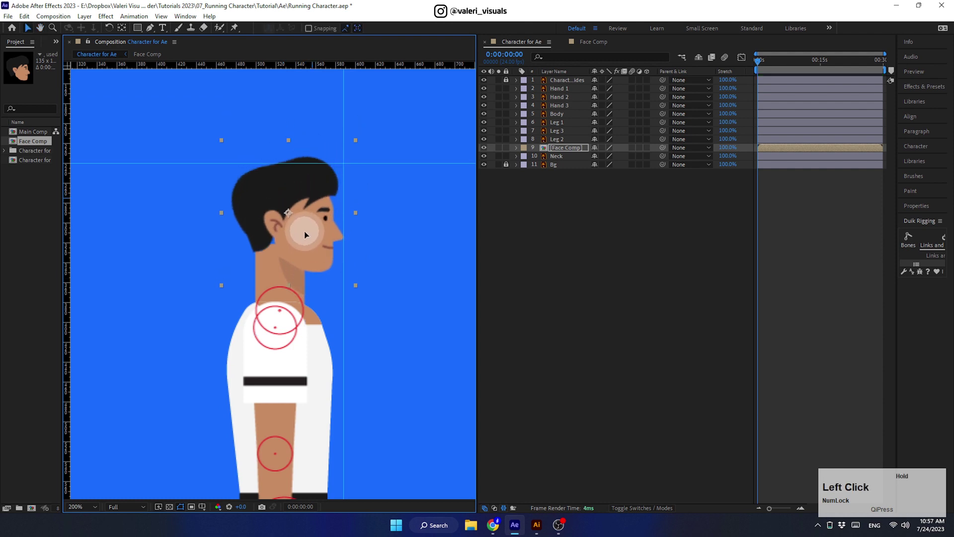
key(Right)
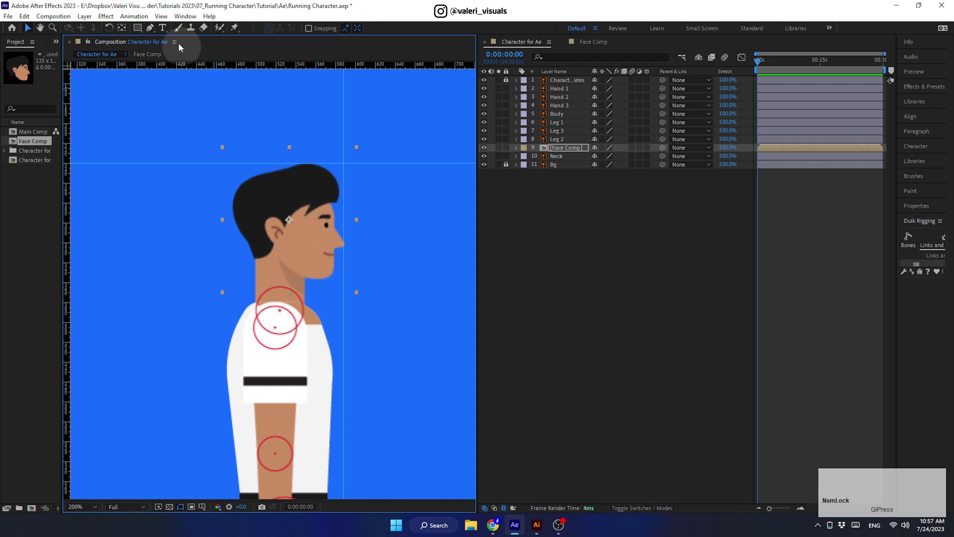
- With the Anchor Point tool, drop Face Comp's pivot at the base of the head by the ear
click(161, 21)
click(190, 162)
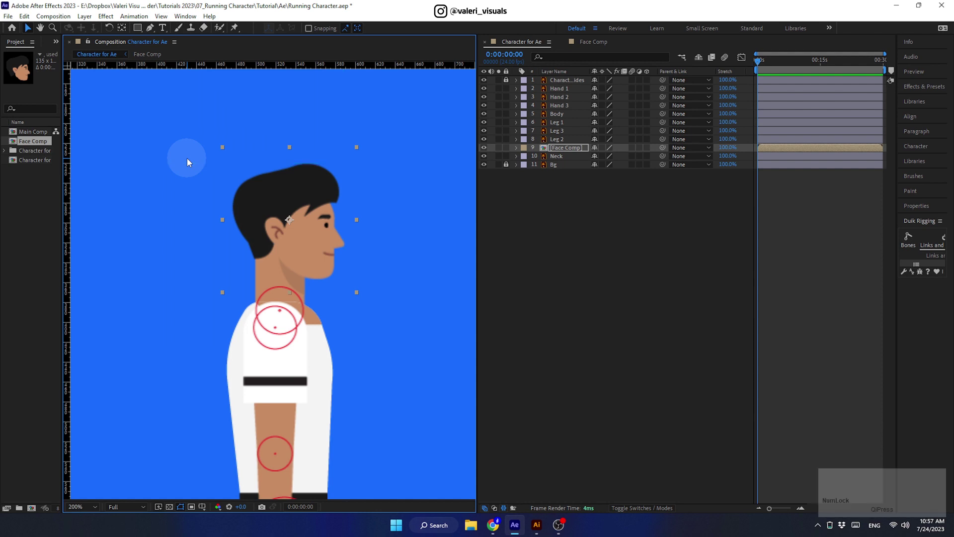
click(203, 508)
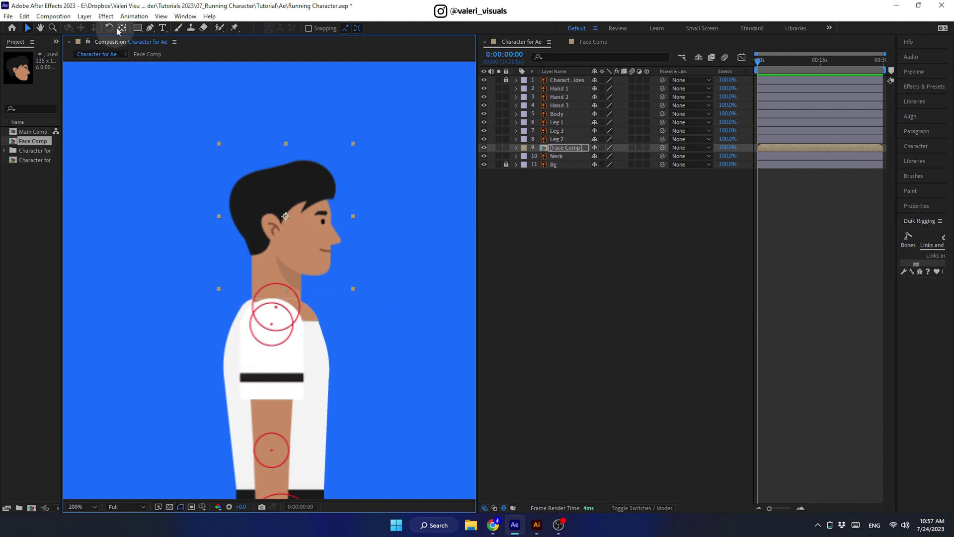
click(122, 29)
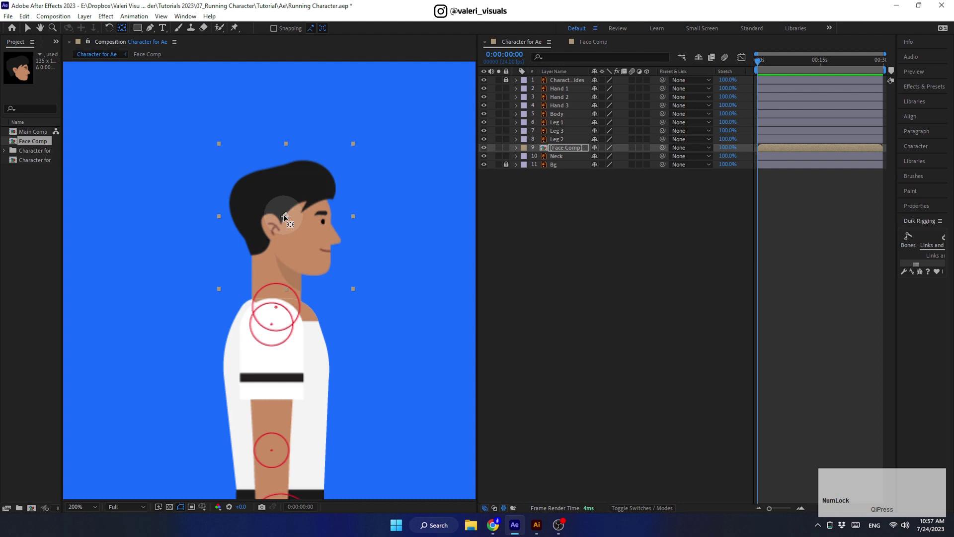
click(285, 221)
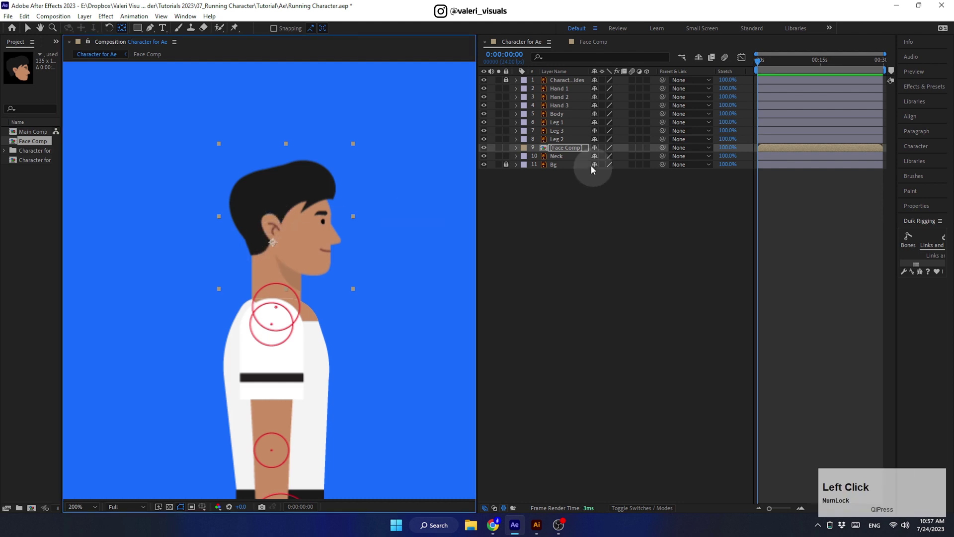
- Place the Neck, Hand 2 and Leg 1 pivots on the neck base, elbow and hip circles
click(577, 162)
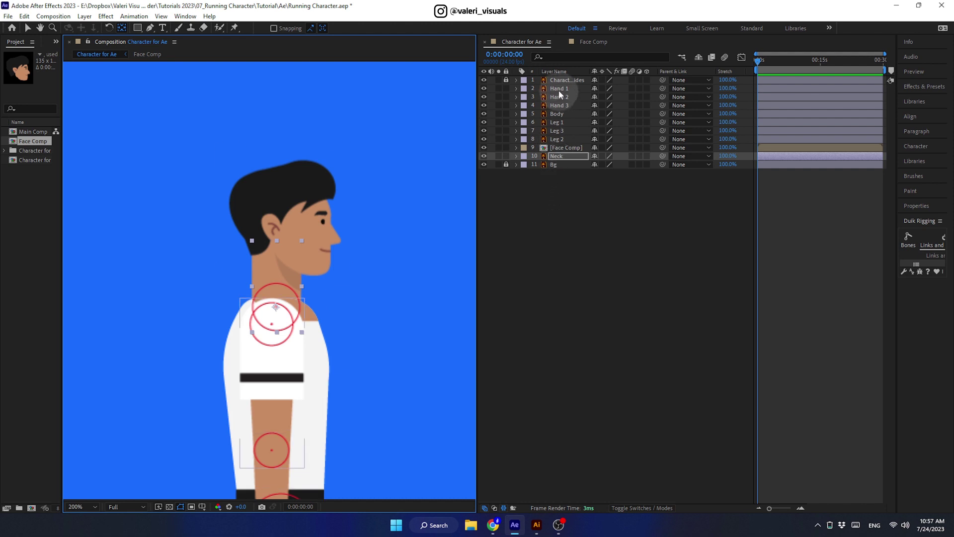
click(562, 94)
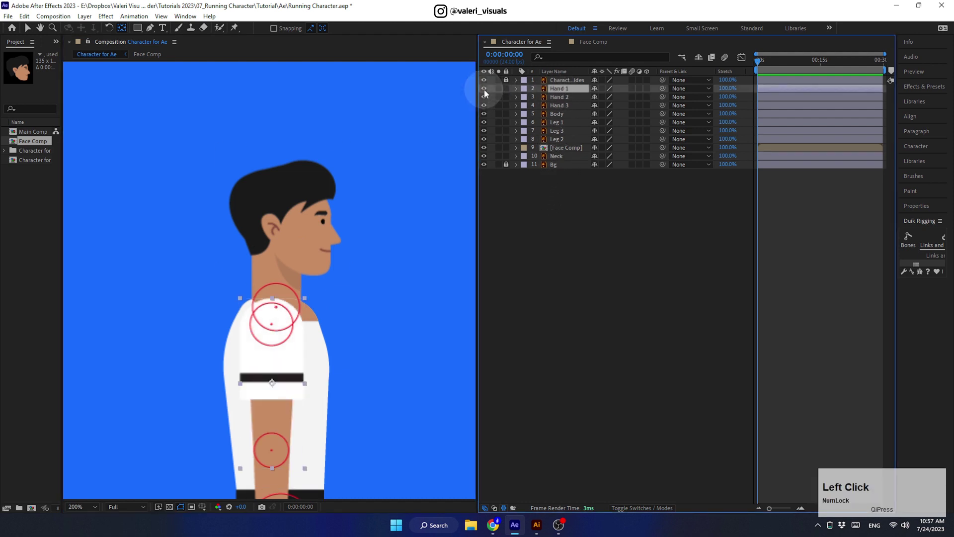
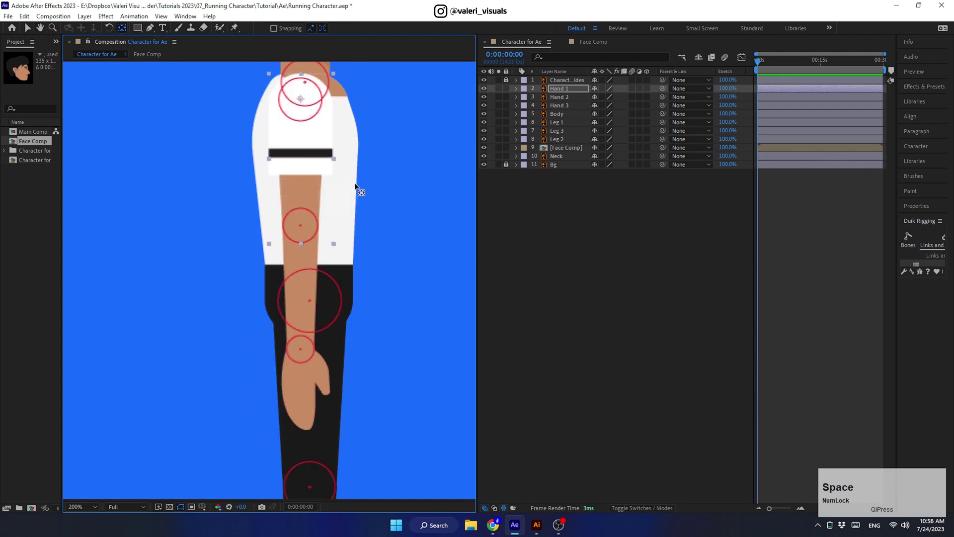
click(562, 99)
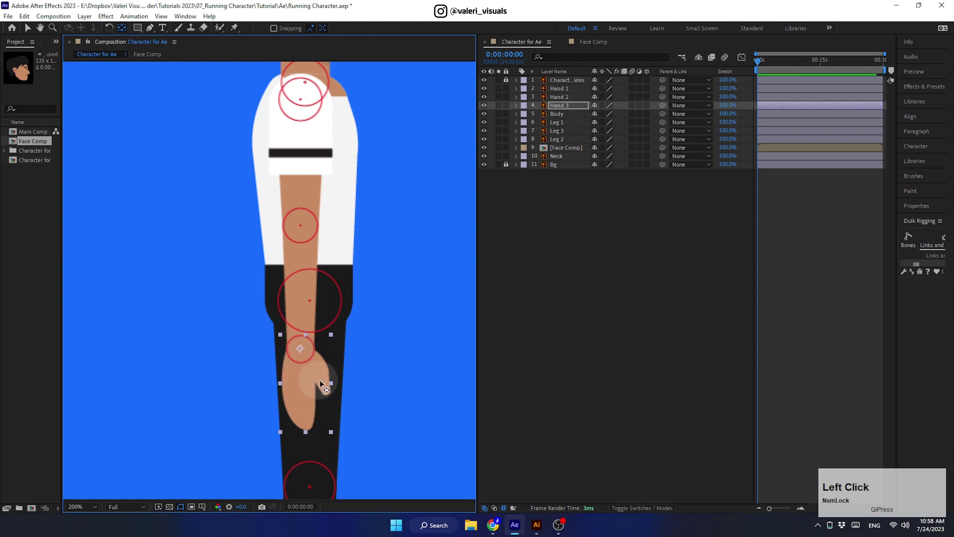
click(332, 463)
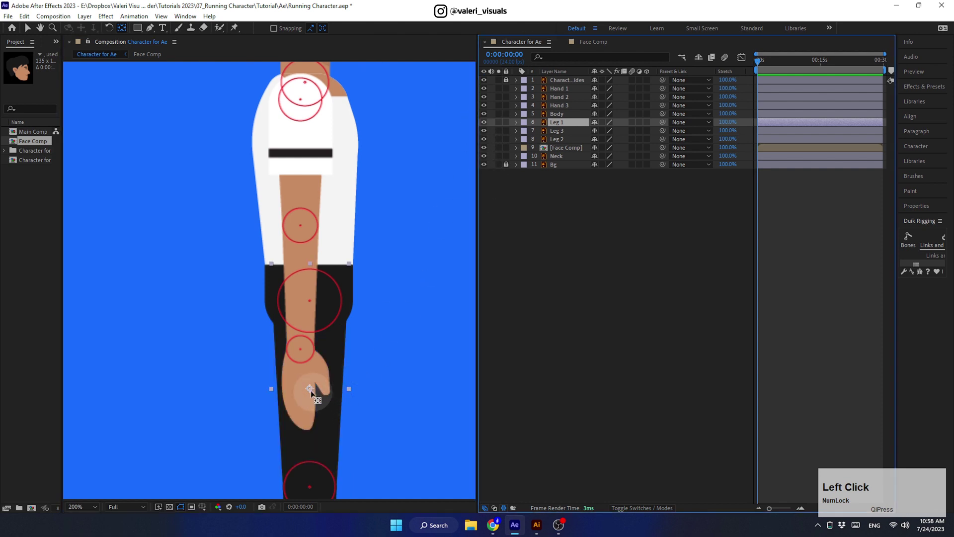
click(310, 394)
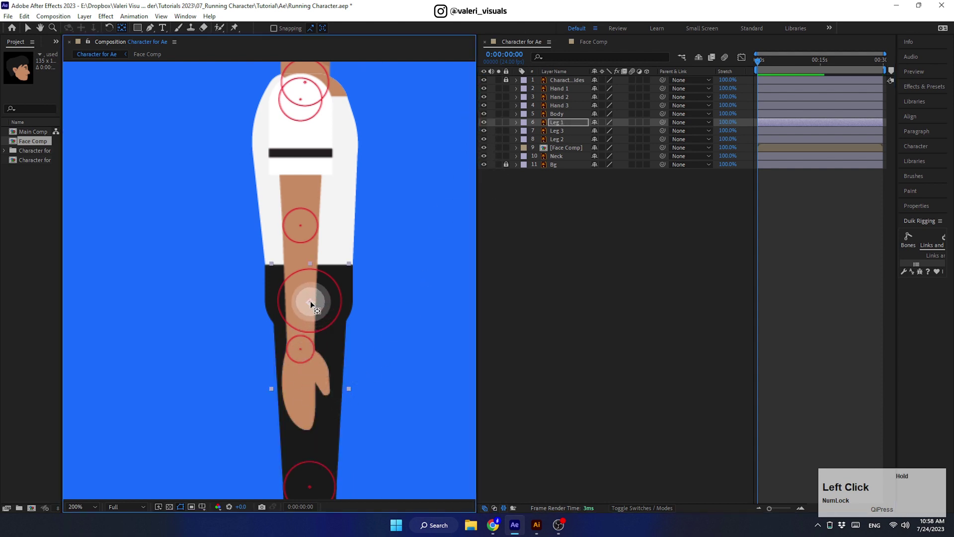
- Place Leg 2's pivot on the knee circle and Leg 3's pivot on the ankle circle
key(space)
click(309, 413)
key(space)
click(307, 422)
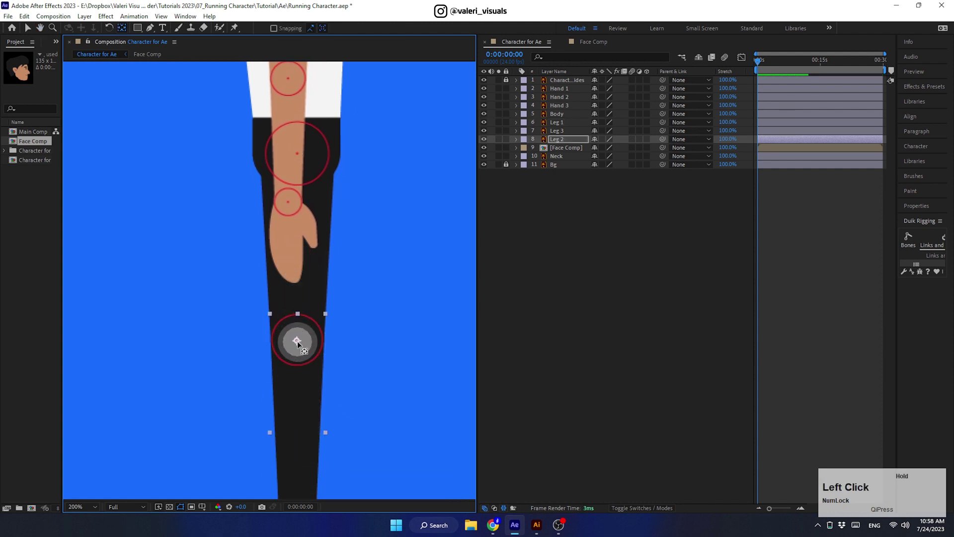
key(space)
click(286, 463)
click(342, 390)
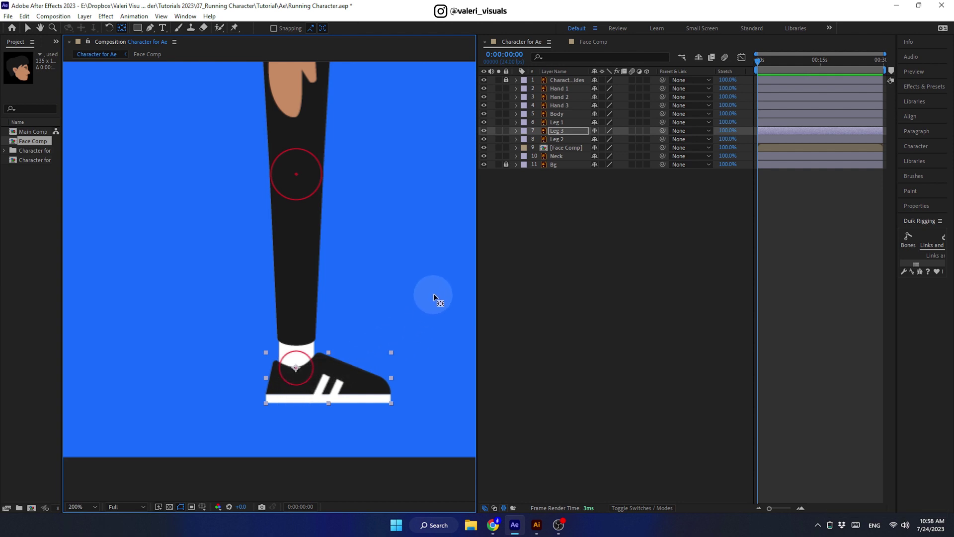
- Pan back up the leg and select Leg 3 to parent it to Leg 2
key(space)
click(374, 217)
key(space)
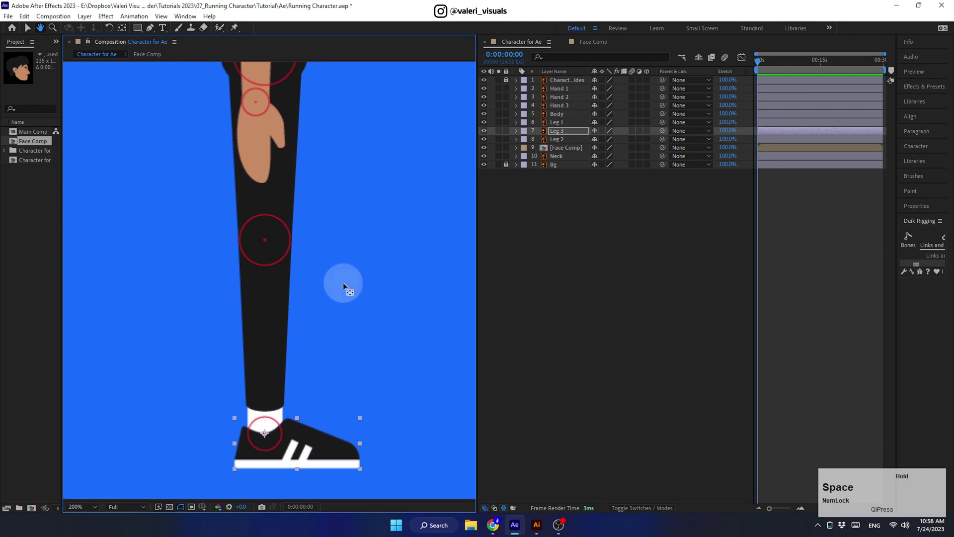
click(487, 133)
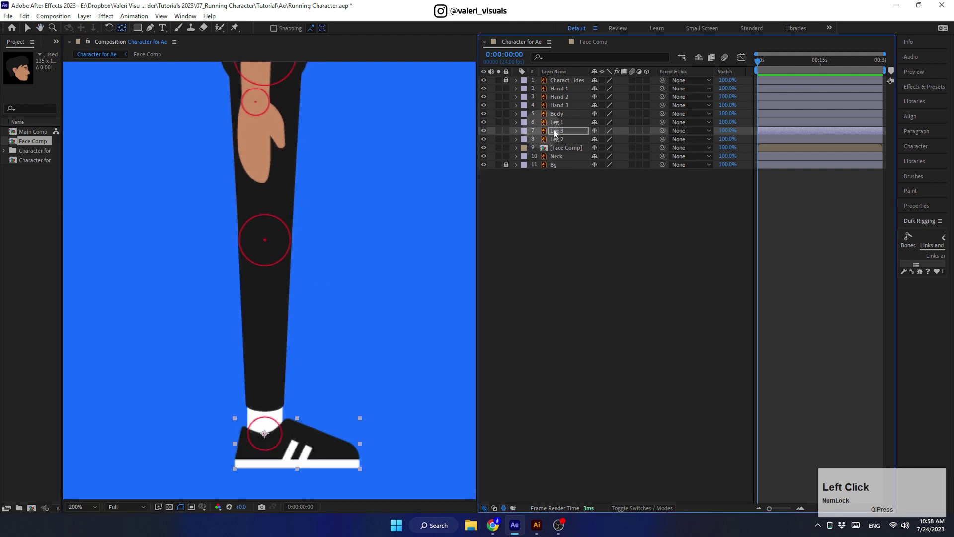
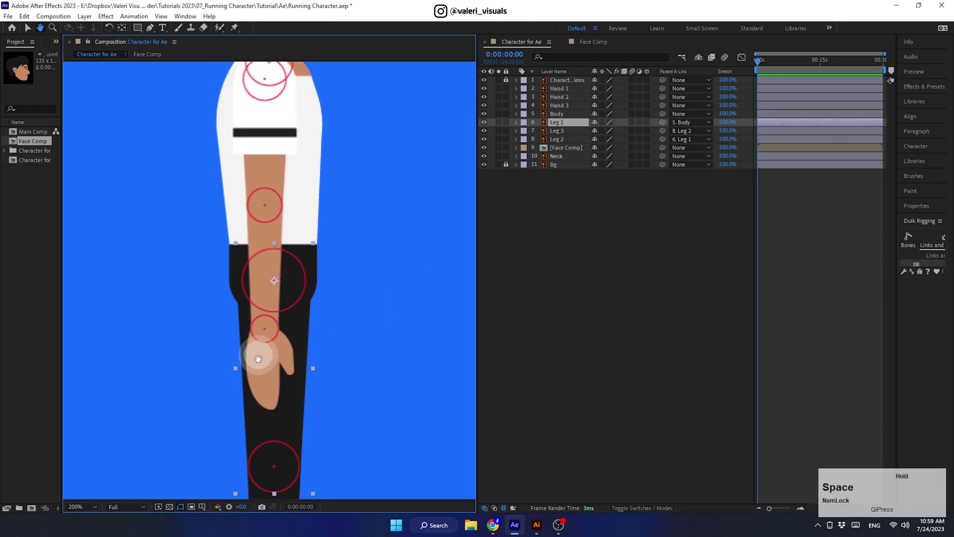
- Parent Hand 3 down the arm and Neck to Body, then set magnification toward Fit
key(space)
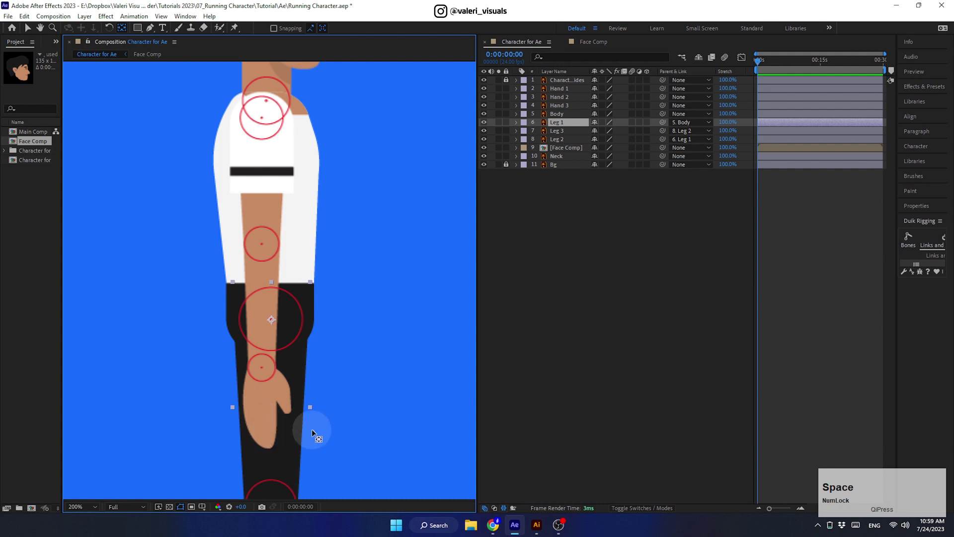
click(564, 112)
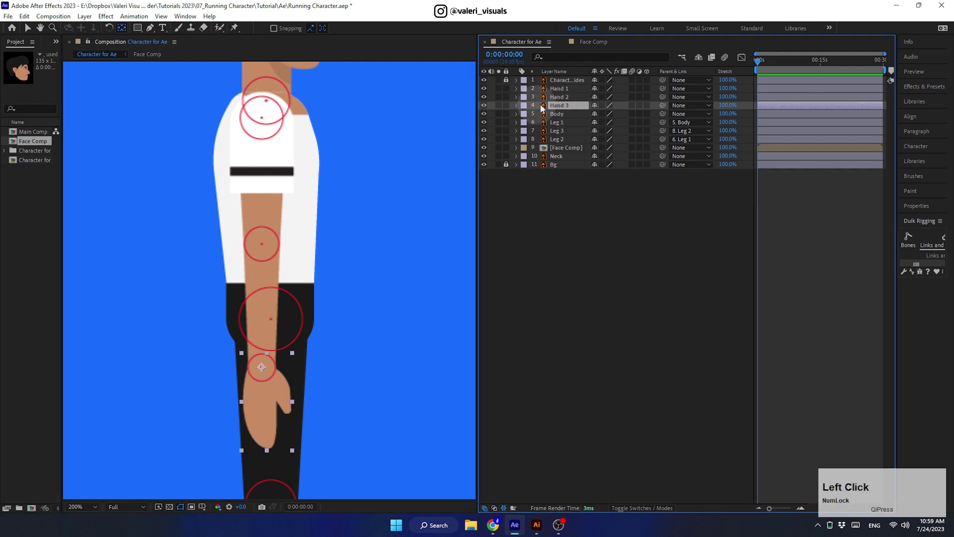
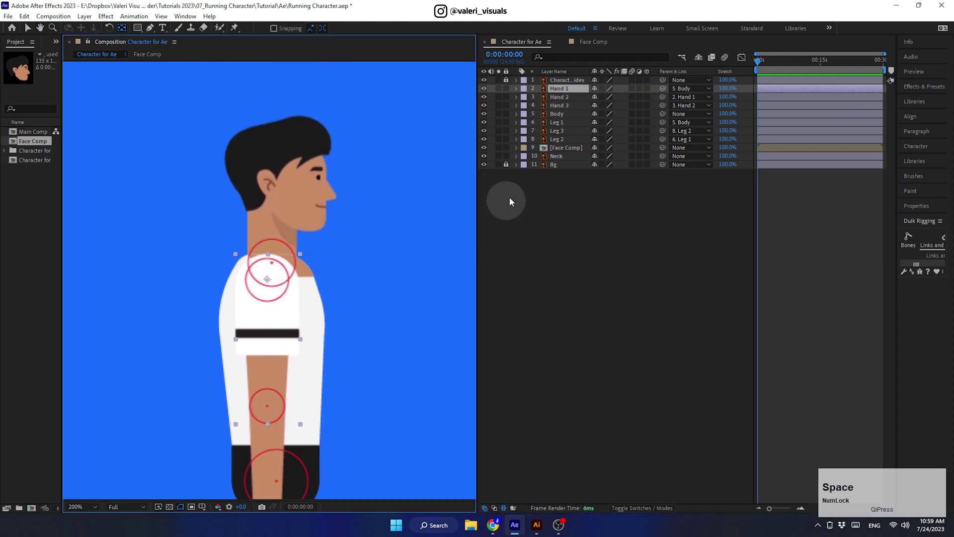
click(575, 151)
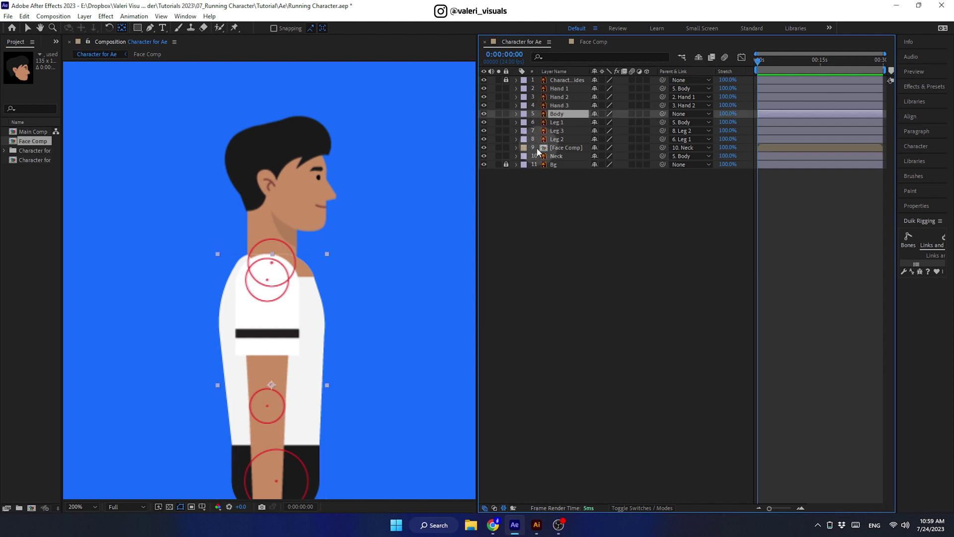
click(86, 508)
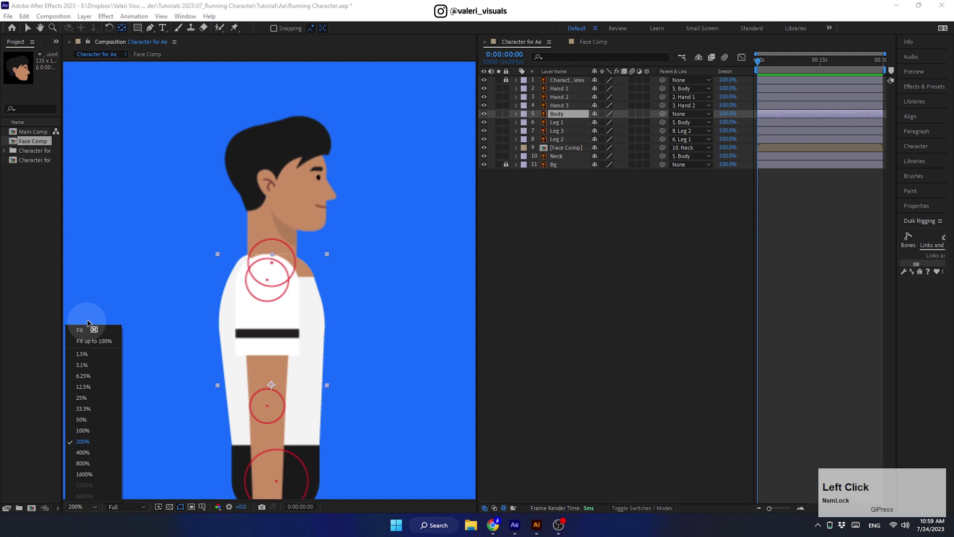
- Delete the red joint-circle guides layer, label Body yellow and Face Comp and Neck red
click(30, 27)
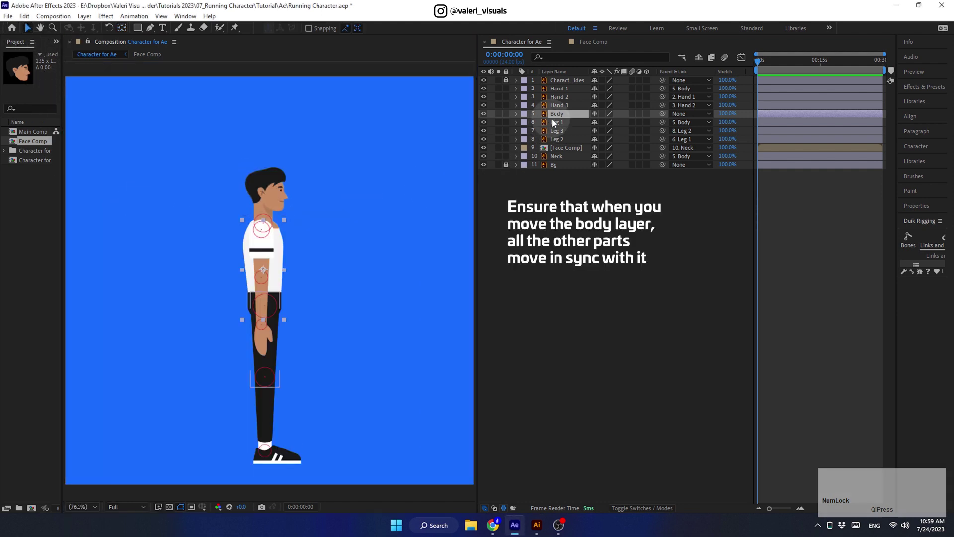
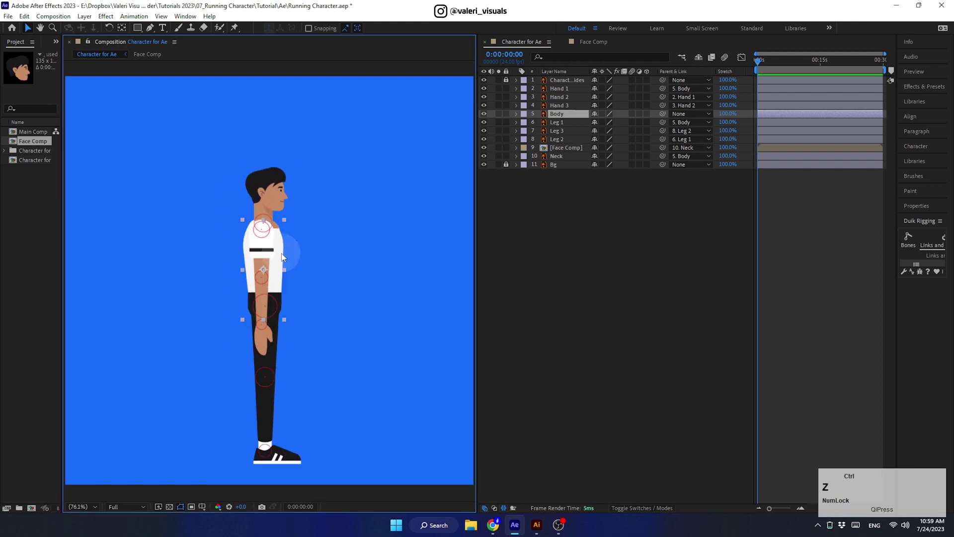
click(510, 81)
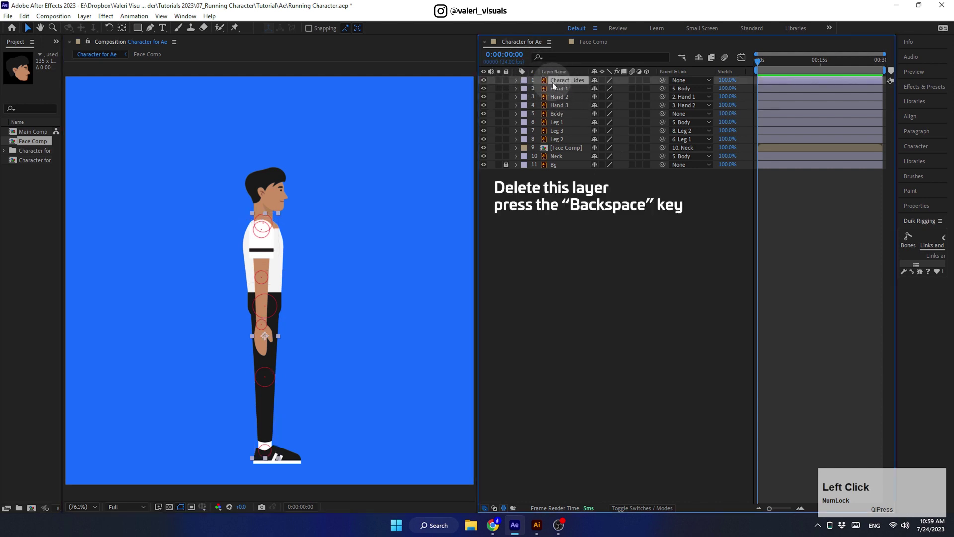
click(557, 104)
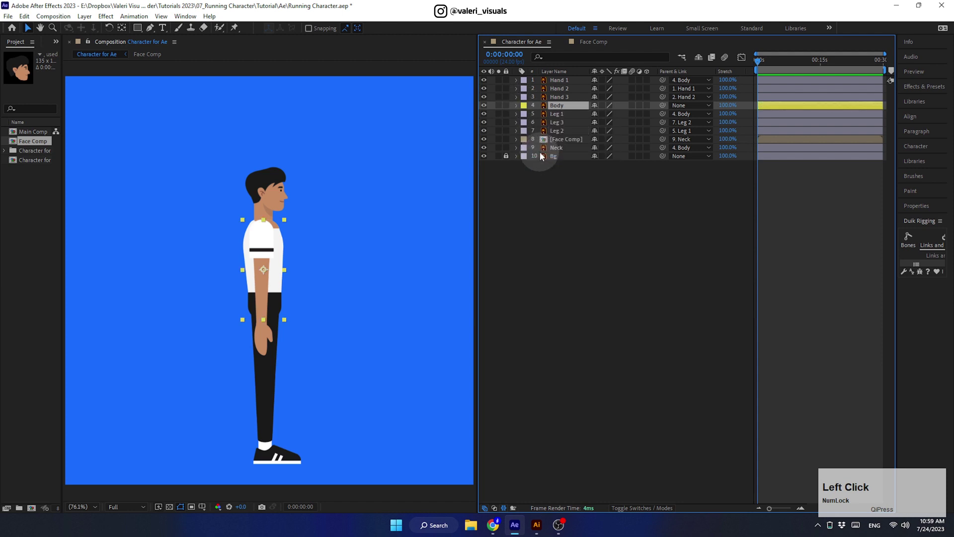
click(561, 148)
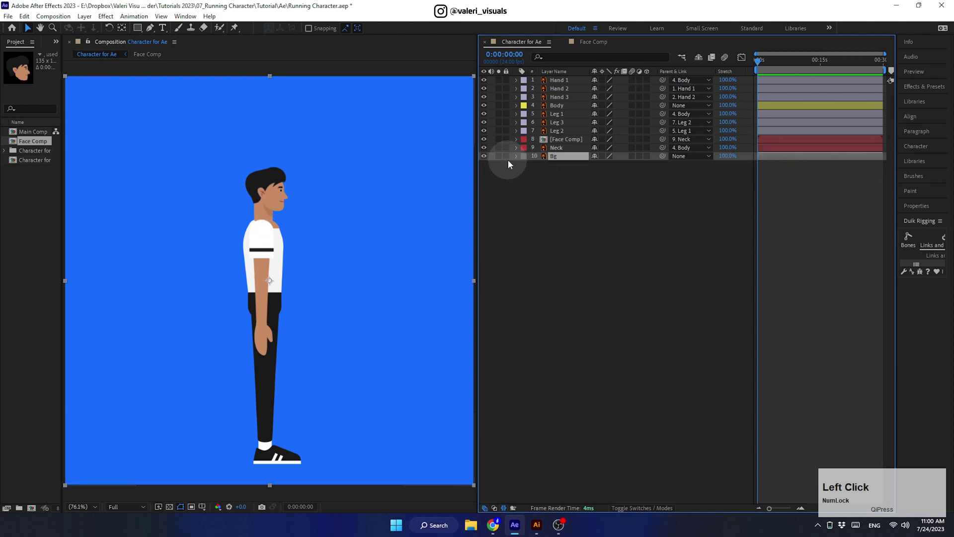
- Give Leg 1, Leg 2 and Leg 3 a shared new label colour and deselect them
click(559, 131)
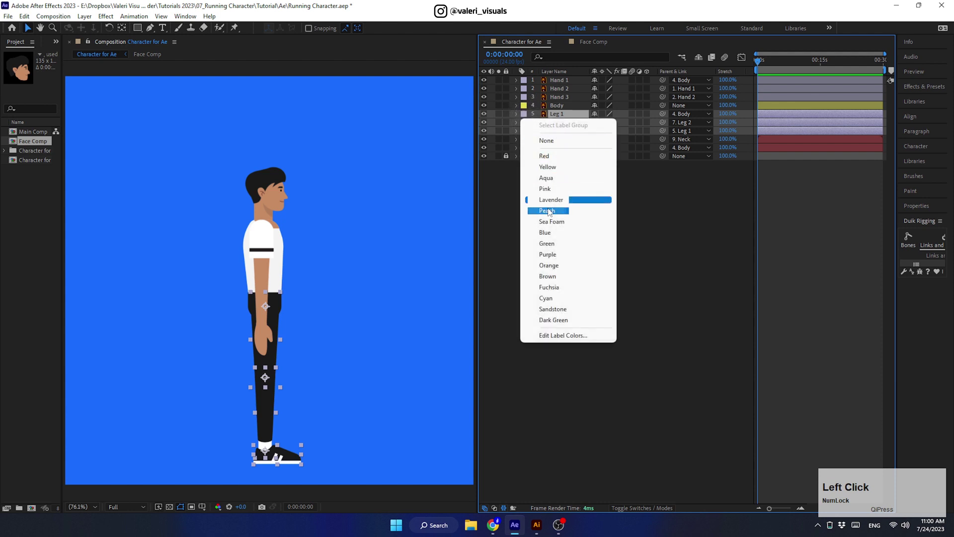
click(547, 224)
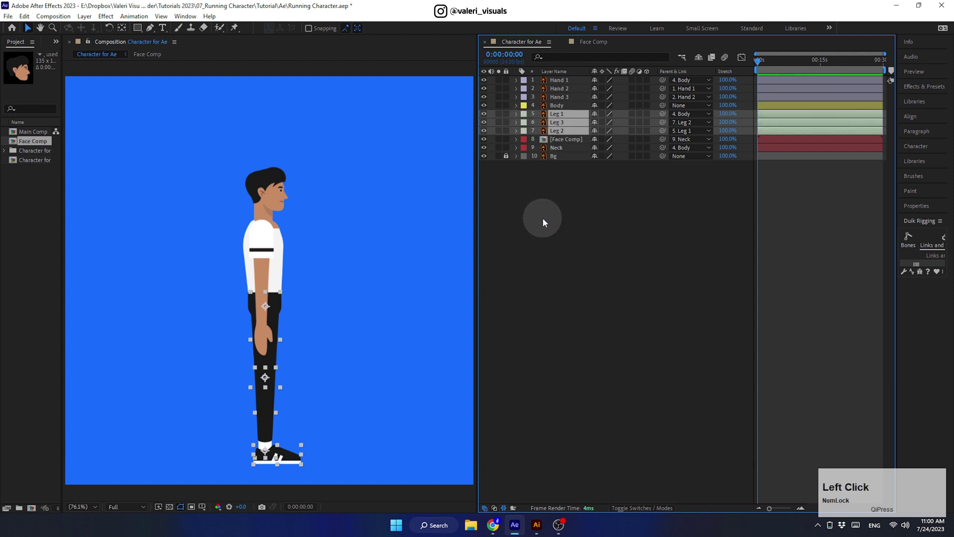
click(545, 222)
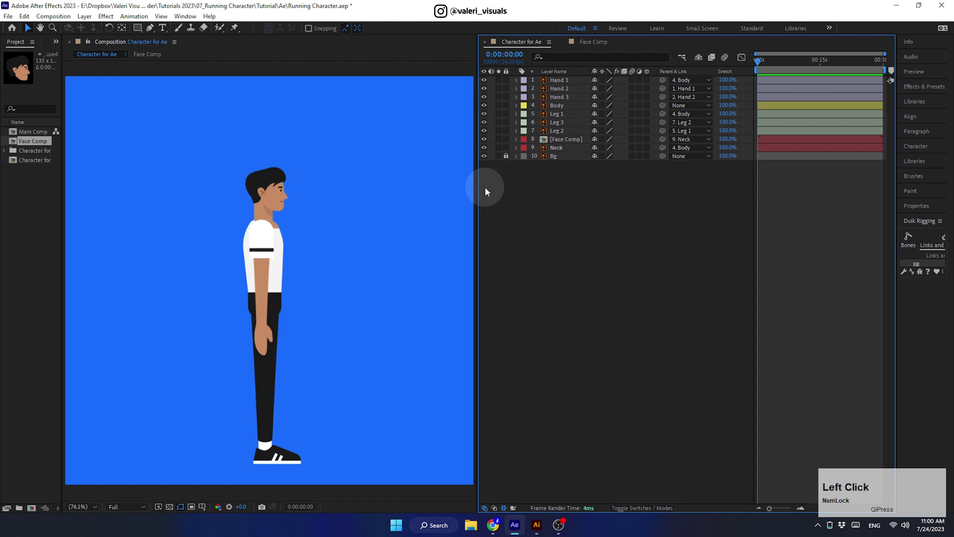
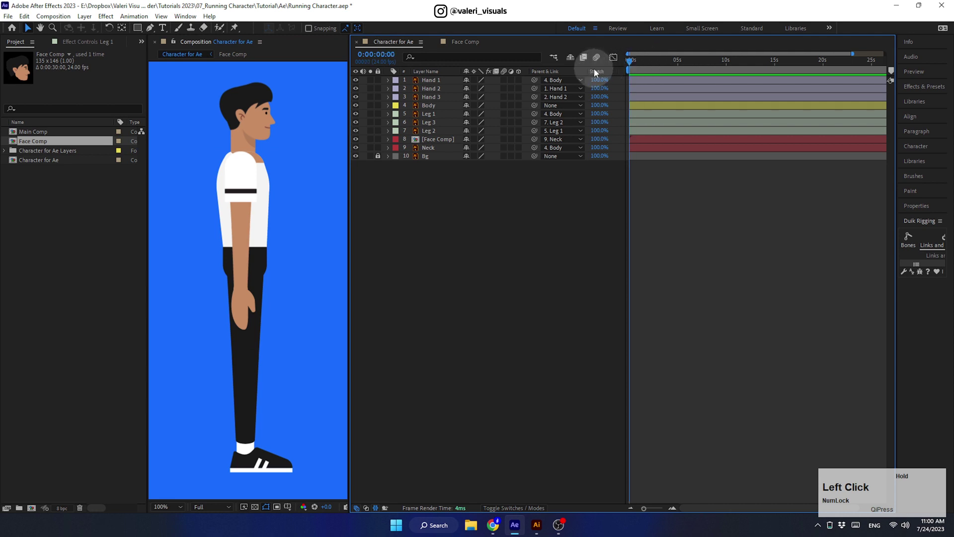
- Set current time to 0:00:01:00, end the work area there with N, and zoom the timeline in
click(674, 507)
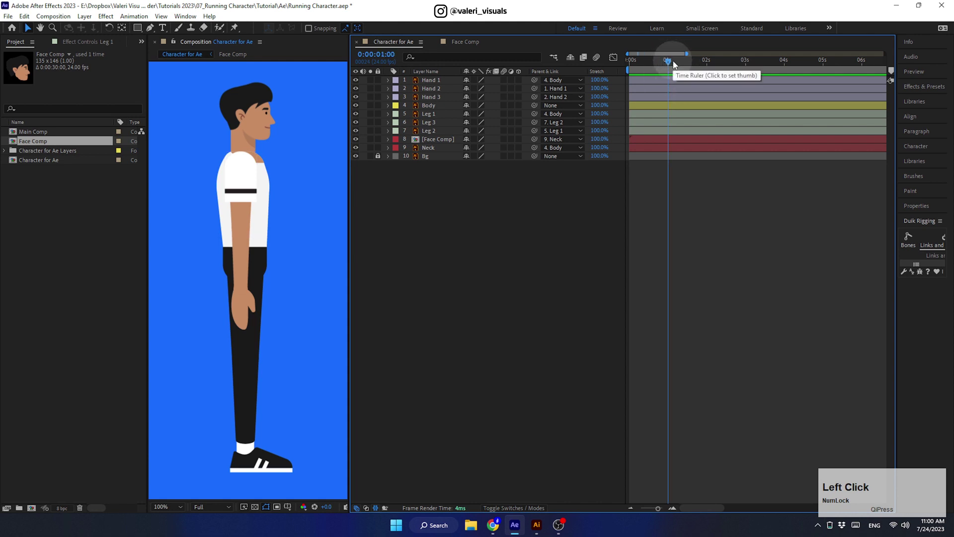
key(n)
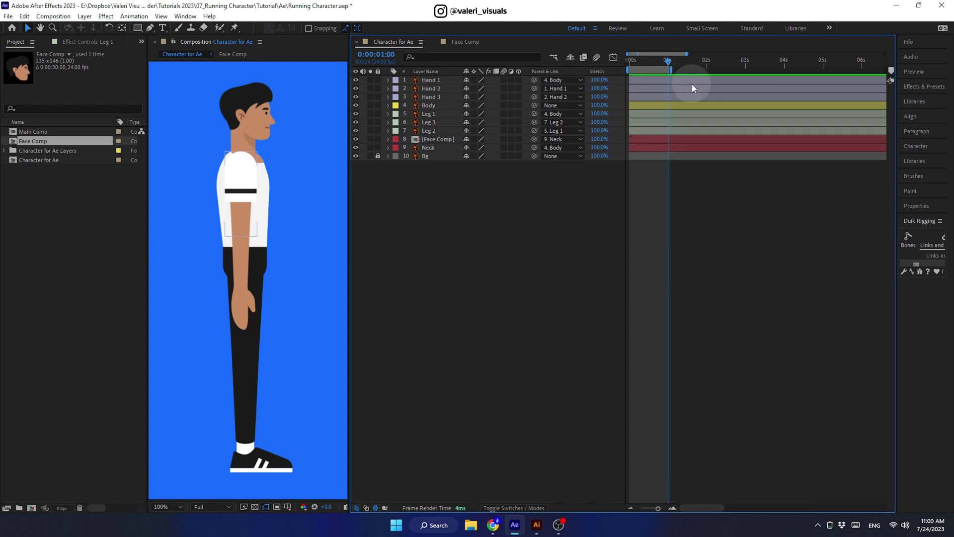
click(677, 509)
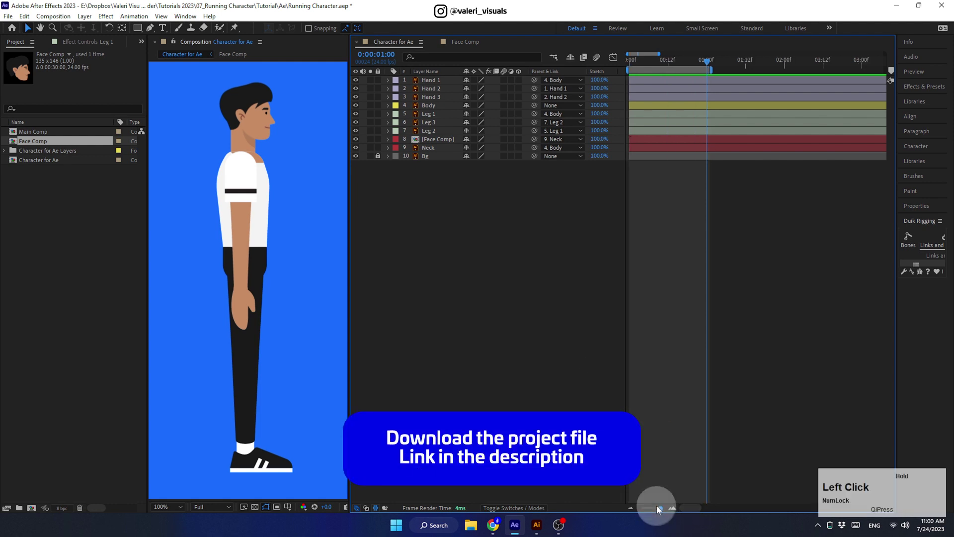